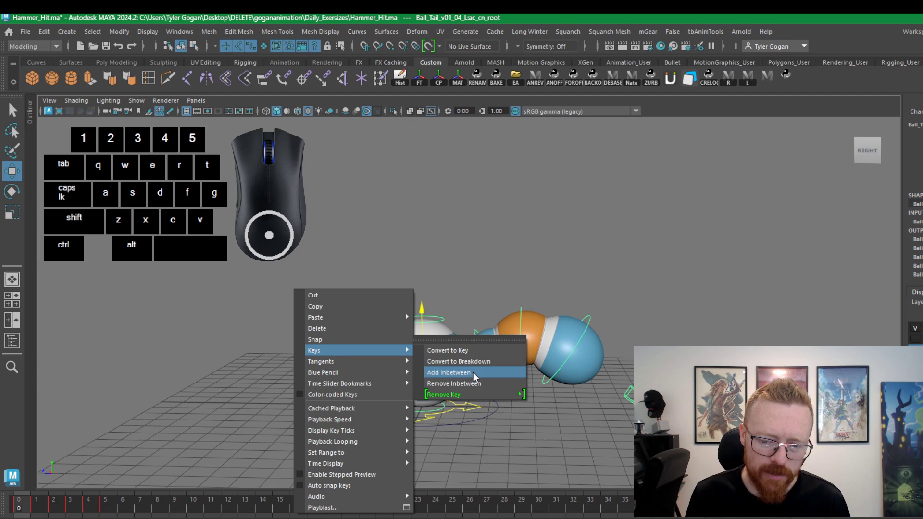
Close the Time Slider Keys menu and select the ball rig's main control
{"action": "left_click", "coordinate": [620, 250]}
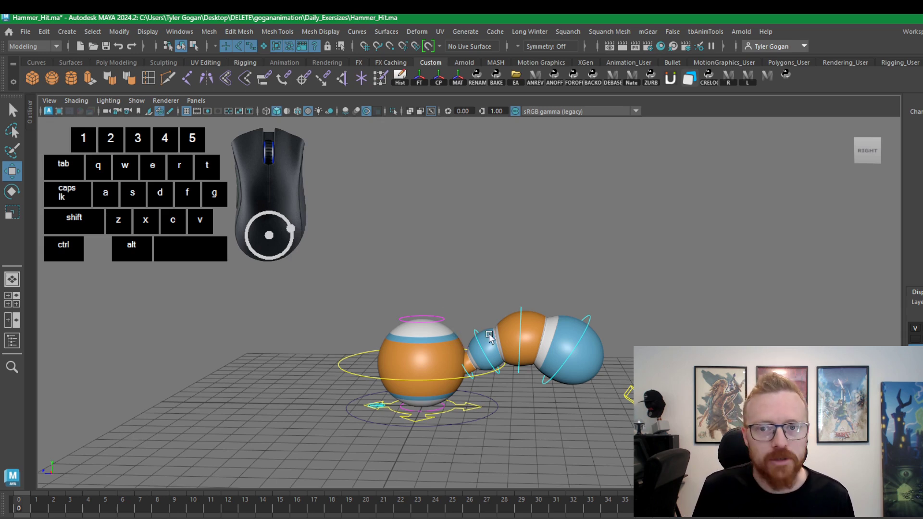
{"action": "left_click", "coordinate": [319, 273]}
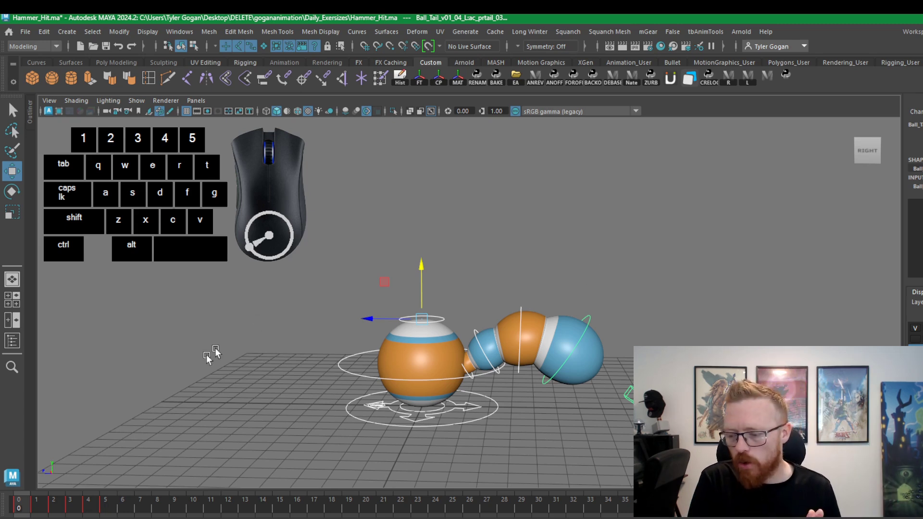
Return to frame 1 and reframe the viewport to show the whole rig
{"action": "left_click", "coordinate": [42, 507]}
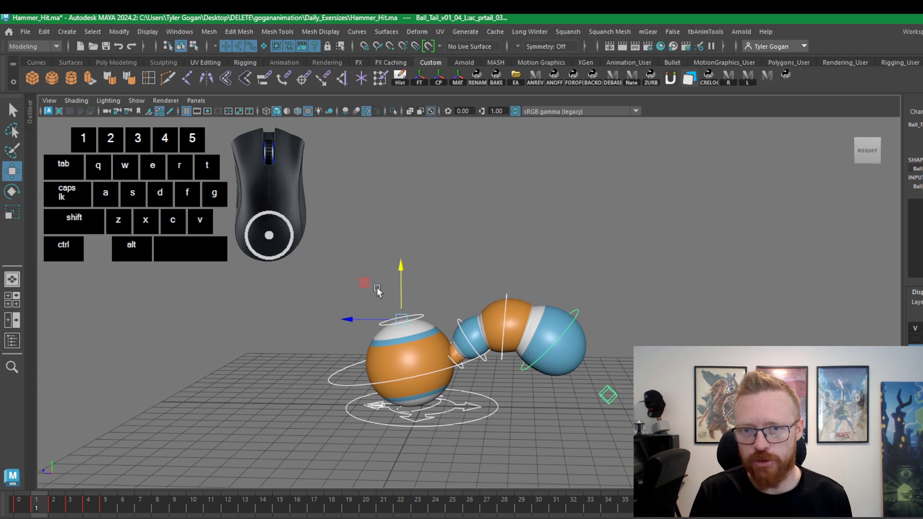
{"action": "left_click", "coordinate": [38, 508]}
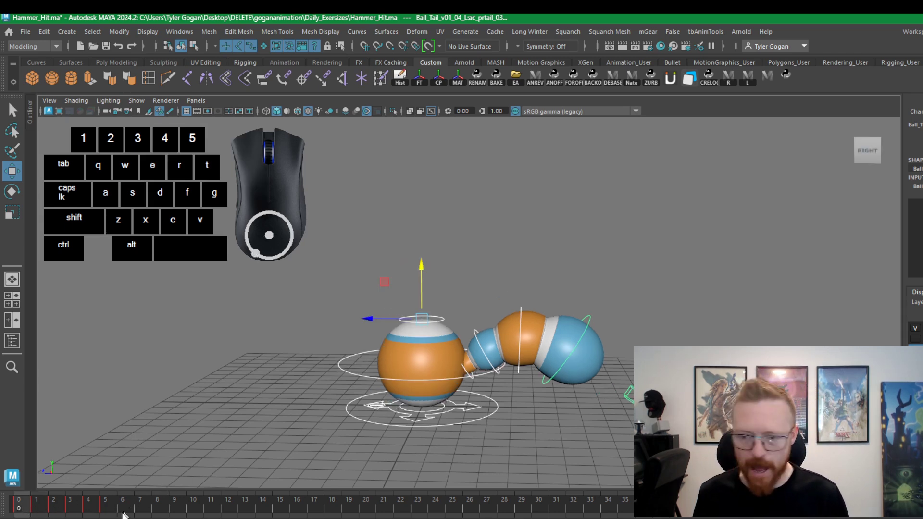
{"action": "left_click", "coordinate": [34, 510]}
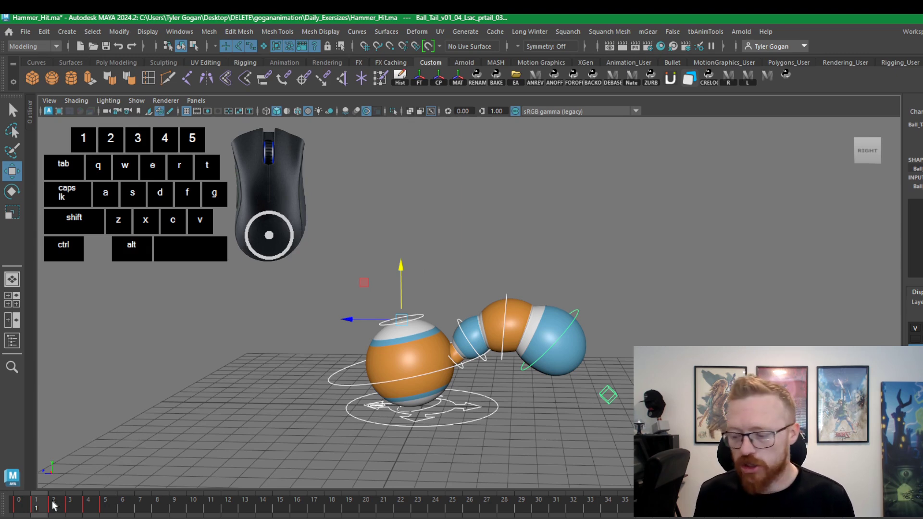
{"action": "left_click_drag", "start_coordinate": [33, 513], "coordinate": [163, 441]}
{"action": "right_click", "coordinate": [439, 290]}
{"action": "left_click_drag", "start_coordinate": [40, 513], "coordinate": [55, 495]}
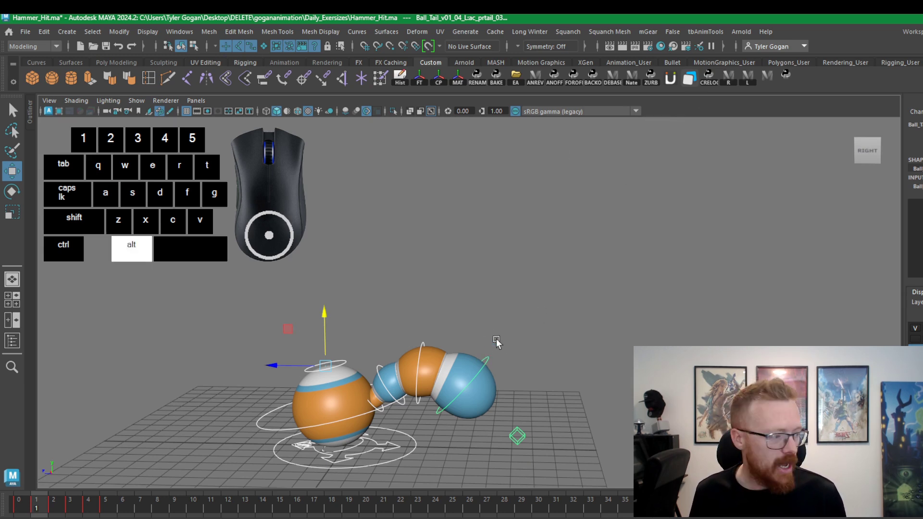
Insert an inbetween at frame 1 via Time Slider Keys > Add Inbetween
{"action": "key", "text": "alt+a"}
{"action": "key", "text": "alt+a"}
{"action": "key", "text": "alt+a"}
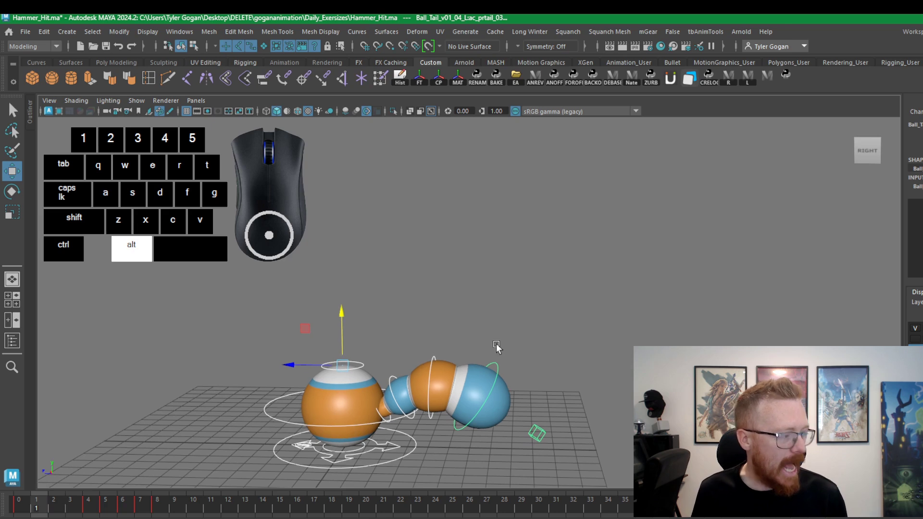
{"action": "right_click", "coordinate": [55, 508]}
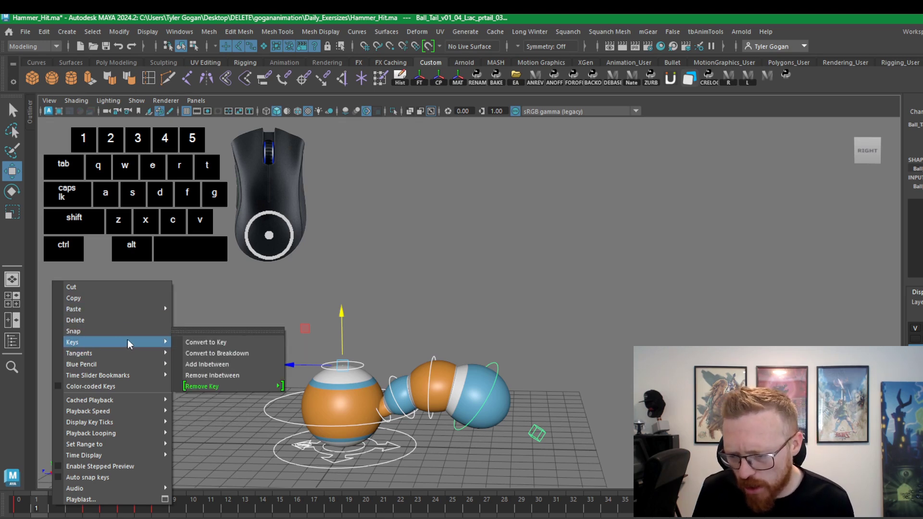
{"action": "left_click_drag", "start_coordinate": [418, 261], "coordinate": [466, 268]}
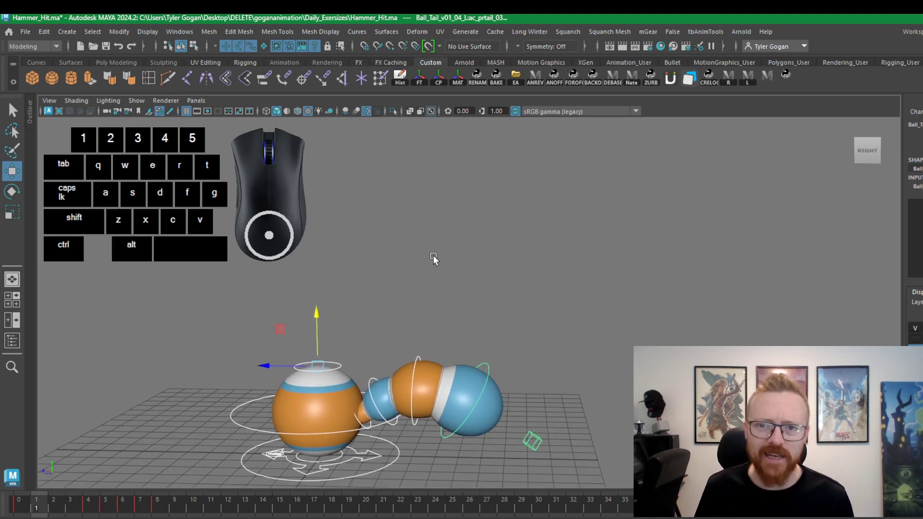
{"action": "left_click", "coordinate": [55, 503]}
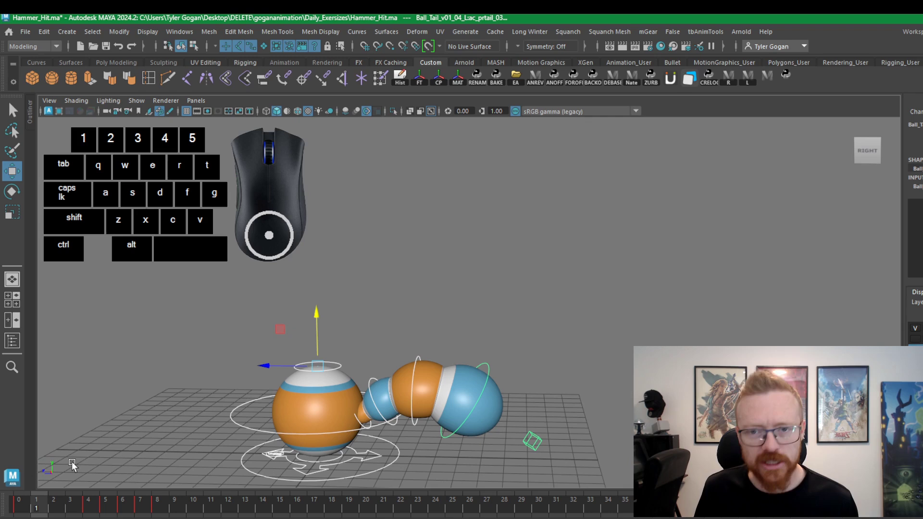
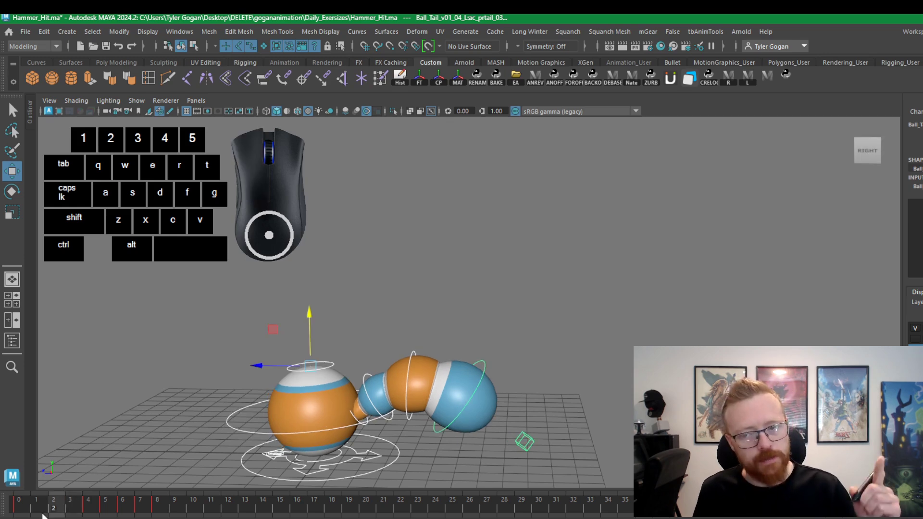
Scrub through the early frames, play with the playtimeline hotkey and stop at frame 13
{"action": "left_click_drag", "start_coordinate": [66, 506], "coordinate": [109, 511]}
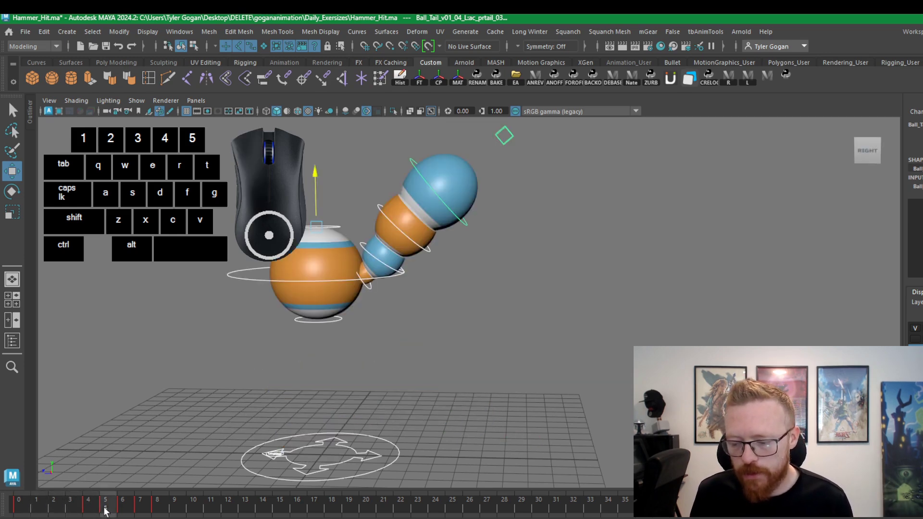
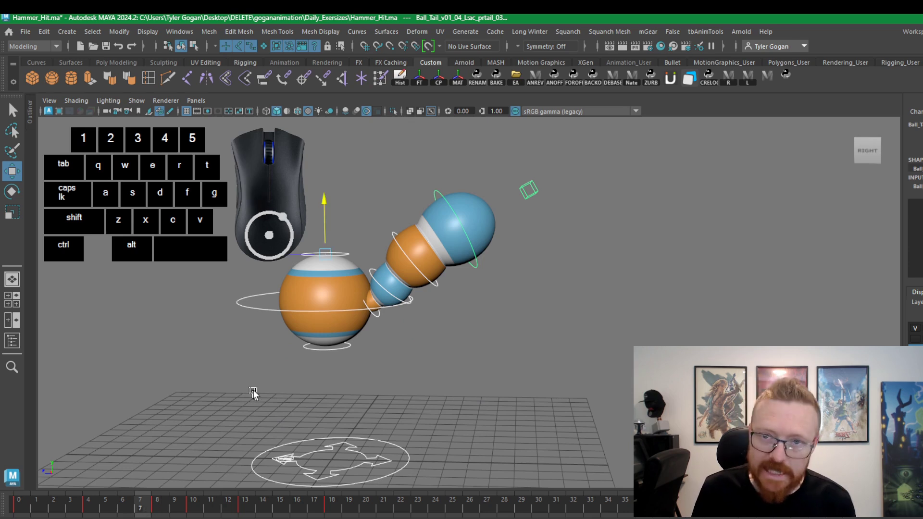
{"action": "key", "text": "s"}
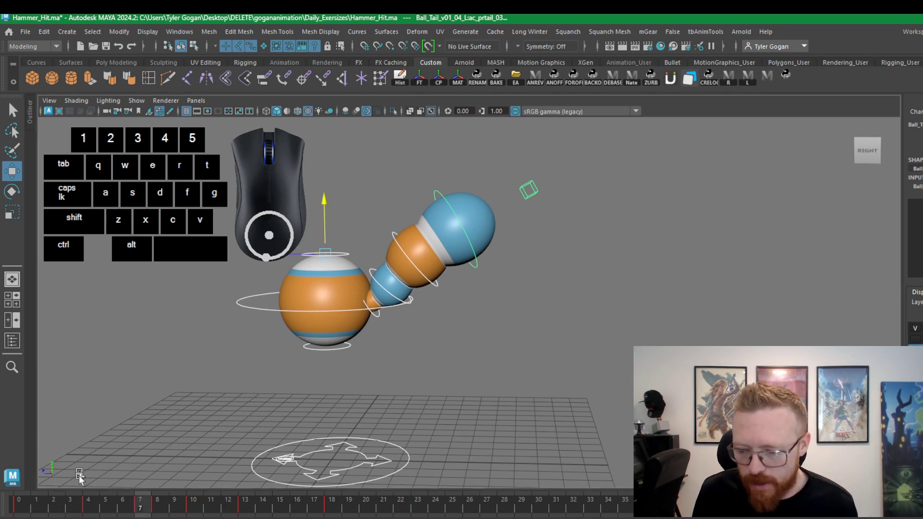
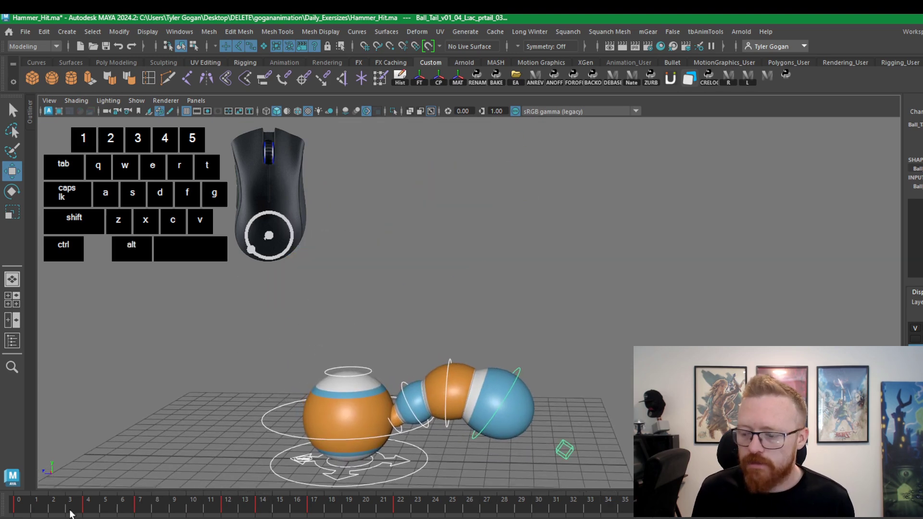
{"action": "left_click", "coordinate": [83, 500]}
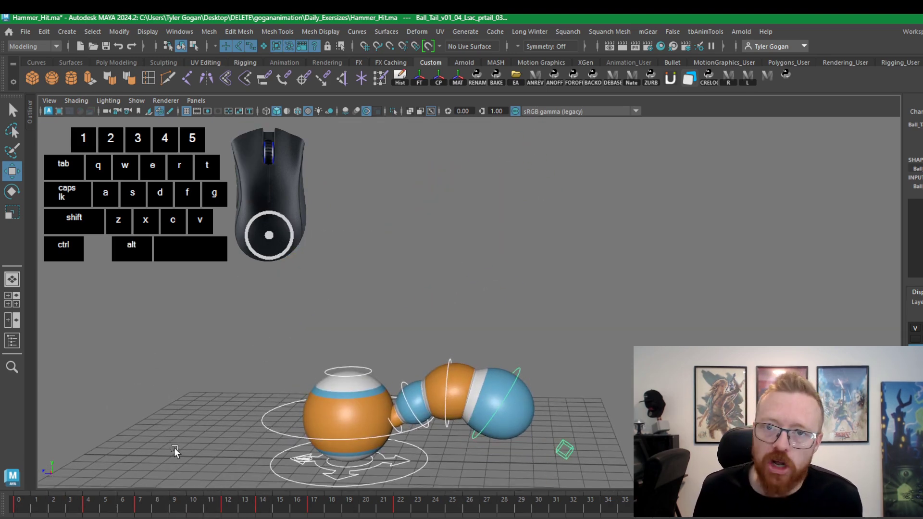
{"action": "left_click_drag", "start_coordinate": [47, 509], "coordinate": [22, 502]}
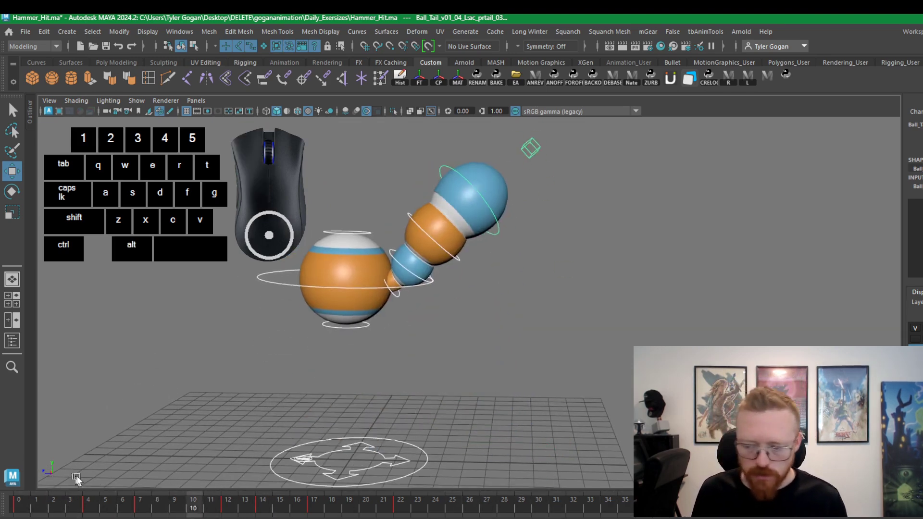
{"action": "key", "text": "2"}
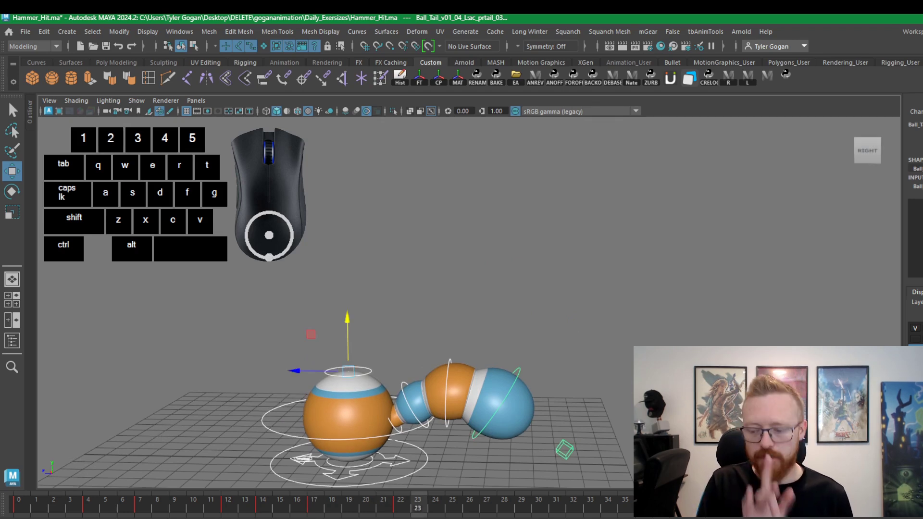
{"action": "left_click", "coordinate": [248, 502]}
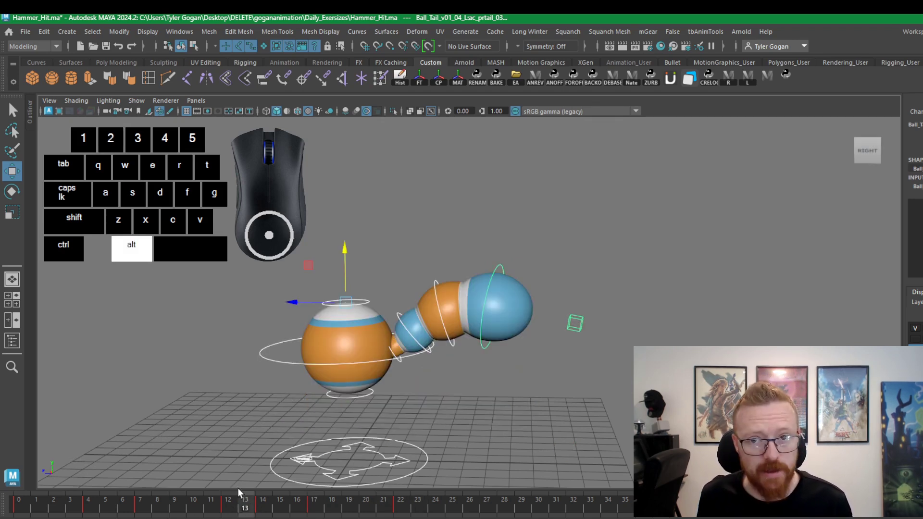
Add four inbetweens at frame 13 with the addinbetween hotkey (Alt+A)
{"action": "key", "text": "alt+a"}
{"action": "key", "text": "alt+a"}
{"action": "key", "text": "alt+a"}
{"action": "key", "text": "alt+a"}
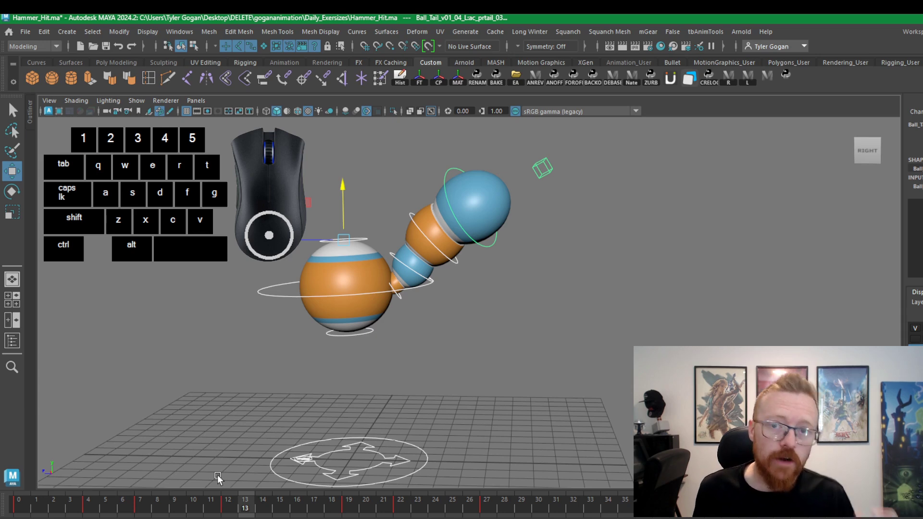
At frame 14, retime keys with Alt+S four times, then add three more inbetweens
{"action": "left_click_drag", "start_coordinate": [257, 505], "coordinate": [255, 502]}
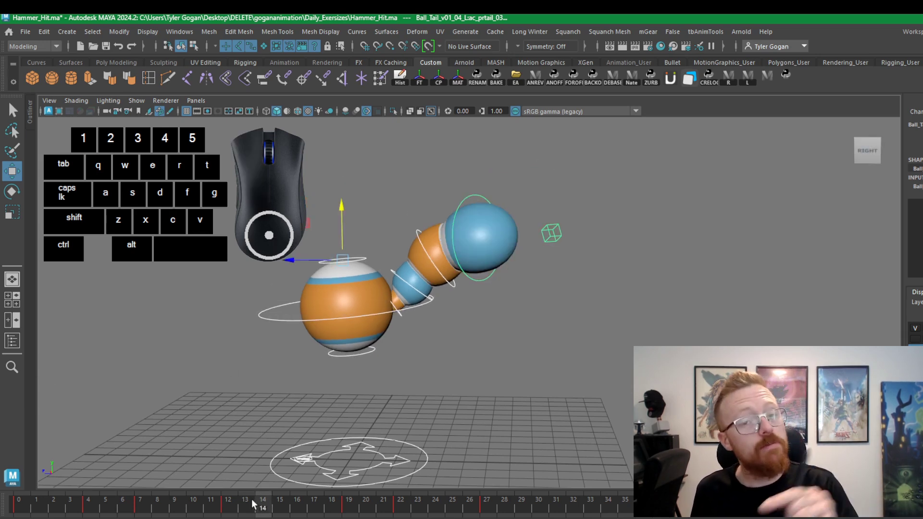
{"action": "key", "text": "alt+s"}
{"action": "key", "text": "alt+s"}
{"action": "key", "text": "alt+s"}
{"action": "key", "text": "alt+s"}
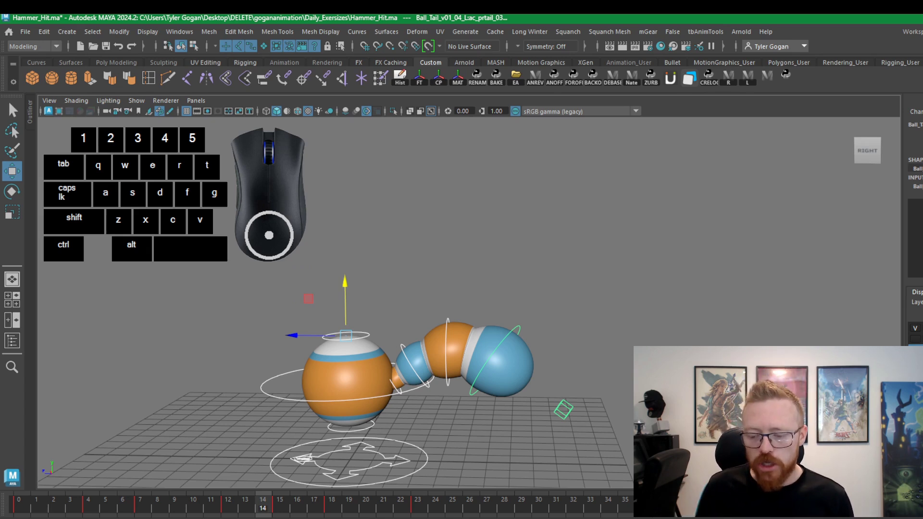
{"action": "left_click_drag", "start_coordinate": [276, 512], "coordinate": [267, 513]}
{"action": "key", "text": "alt+a"}
{"action": "key", "text": "alt+a"}
{"action": "key", "text": "alt+a"}
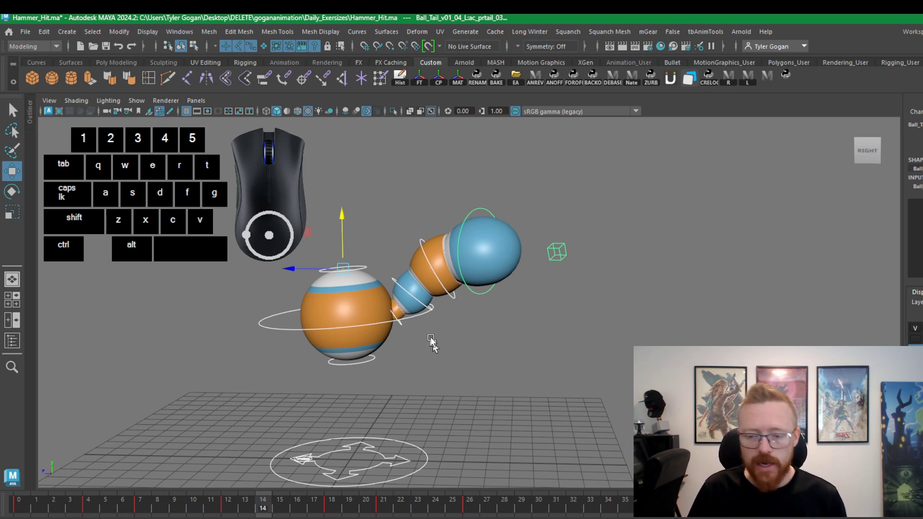
{"action": "left_click", "coordinate": [272, 342]}
{"action": "key", "text": "alt+a"}
{"action": "key", "text": "alt+a"}
{"action": "left_click_drag", "start_coordinate": [270, 511], "coordinate": [352, 496]}
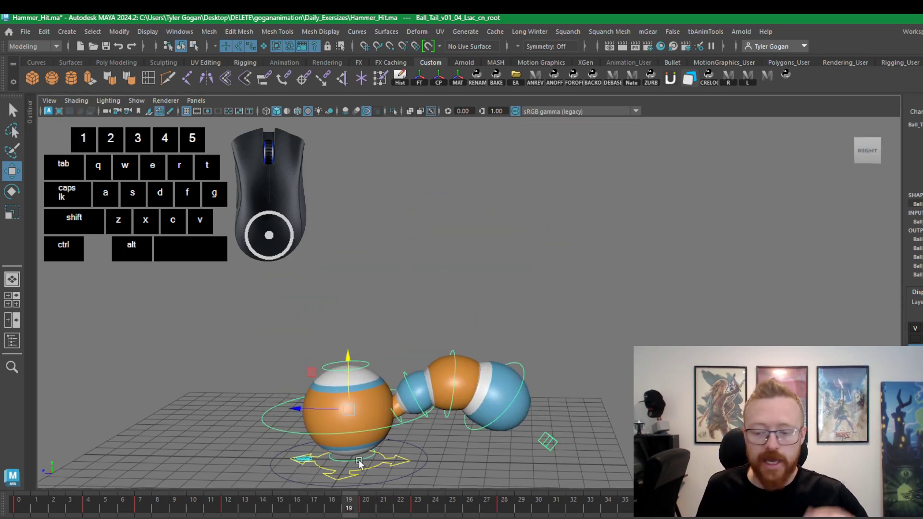
{"action": "key", "text": "ctrl+z"}
{"action": "key", "text": "ctrl+z"}
{"action": "key", "text": "ctrl+z"}
{"action": "key", "text": "ctrl+z"}
{"action": "key", "text": "ctrl+z"}
{"action": "key", "text": "ctrl+z"}
{"action": "key", "text": "ctrl+z"}
{"action": "key", "text": "ctrl+z"}
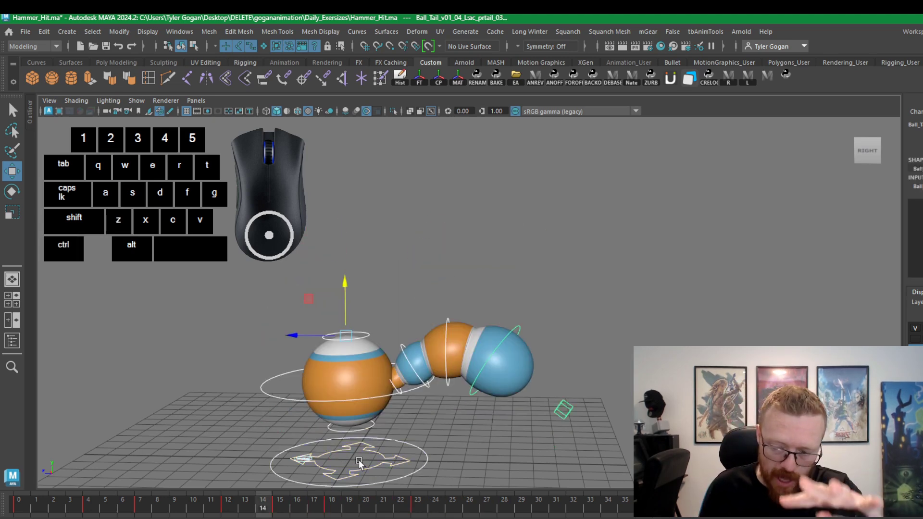
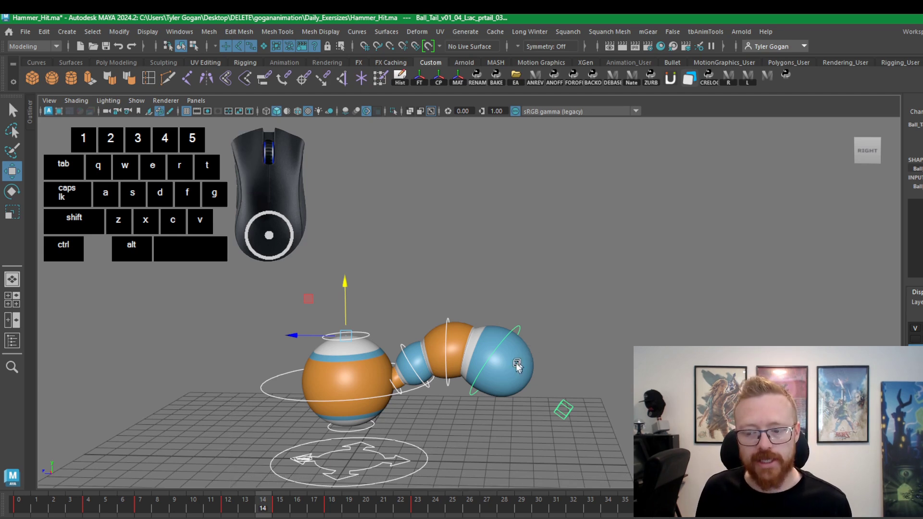
{"action": "key", "text": "alt+a"}
{"action": "key", "text": "alt+a"}
{"action": "key", "text": "alt+a"}
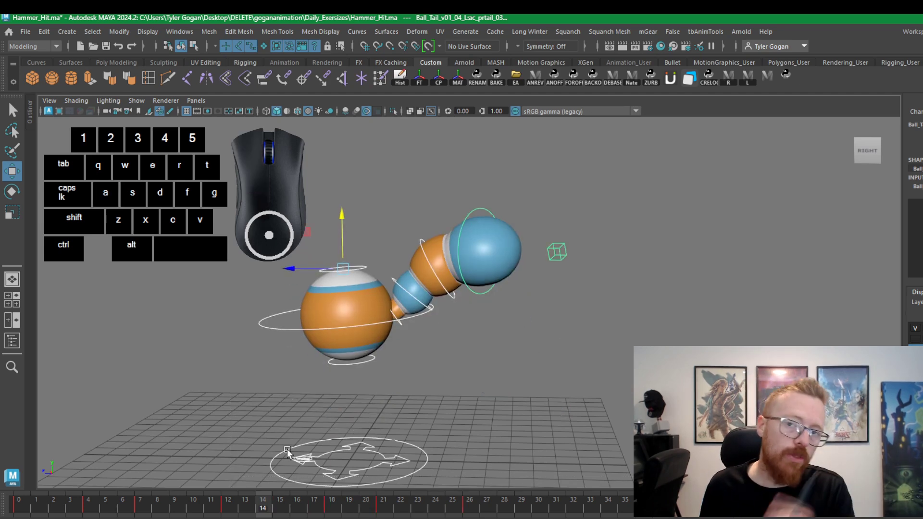
{"action": "key", "text": "ctrl+z"}
{"action": "key", "text": "ctrl+z"}
{"action": "key", "text": "ctrl+z"}
{"action": "left_click", "coordinate": [284, 382]}
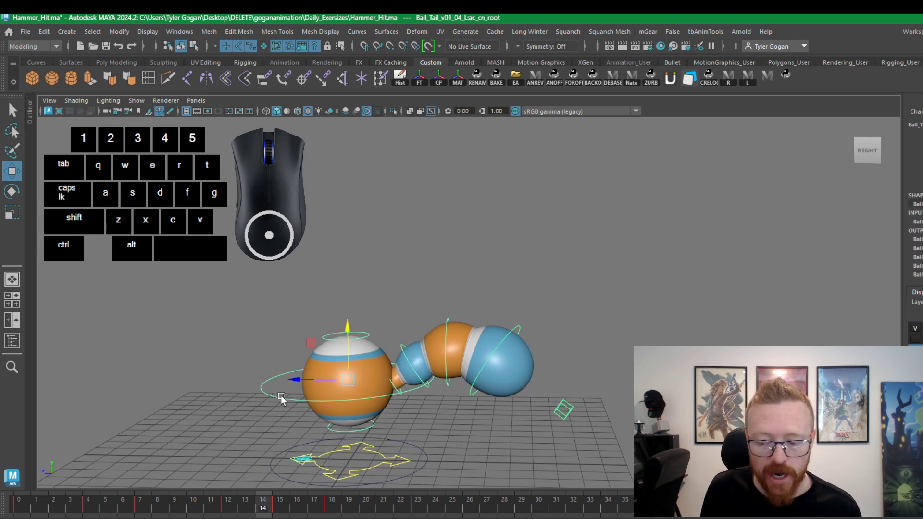
{"action": "key", "text": "alt+a"}
{"action": "key", "text": "alt+a"}
{"action": "key", "text": "alt+a"}
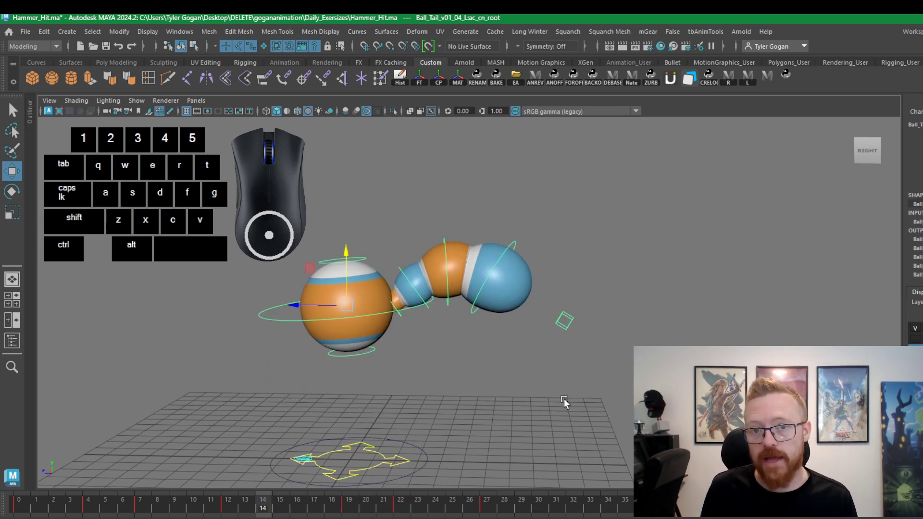
{"action": "key", "text": "alt+s"}
{"action": "key", "text": "alt+s"}
{"action": "key", "text": "alt+s"}
{"action": "key", "text": "alt+s"}
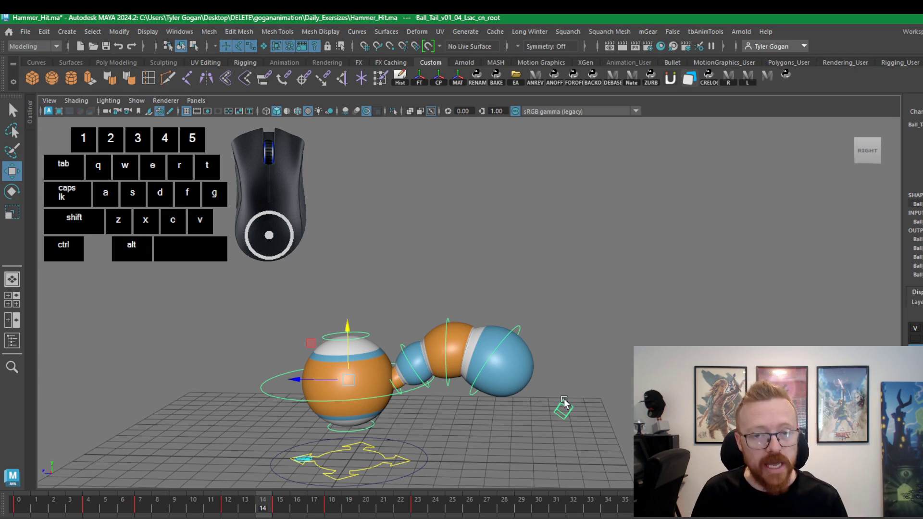
{"action": "left_click", "coordinate": [205, 287]}
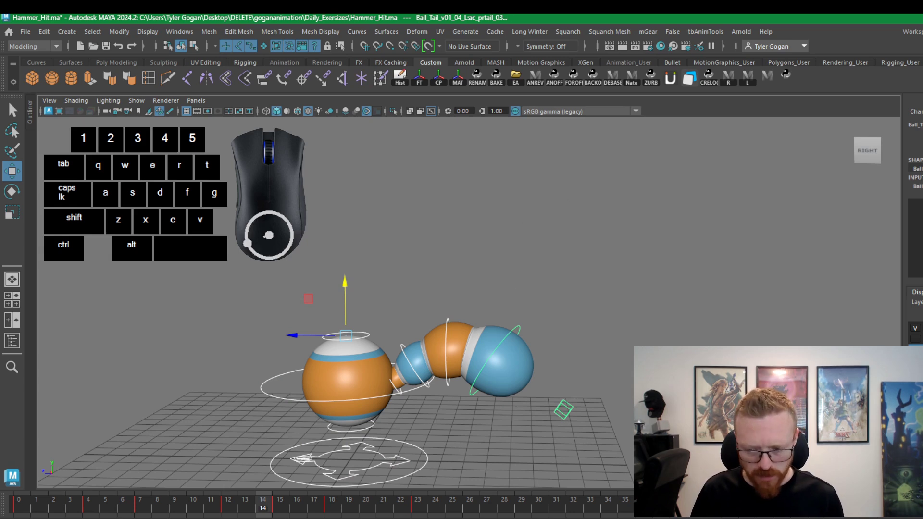
Go to frame 15 and view the Time Slider's playback options, then dismiss them and undo
{"action": "left_click", "coordinate": [285, 509]}
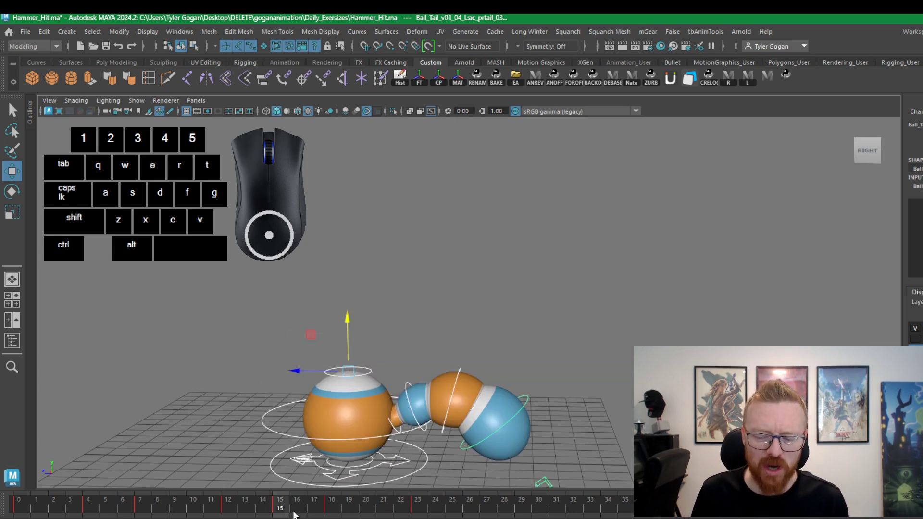
{"action": "right_click", "coordinate": [280, 508]}
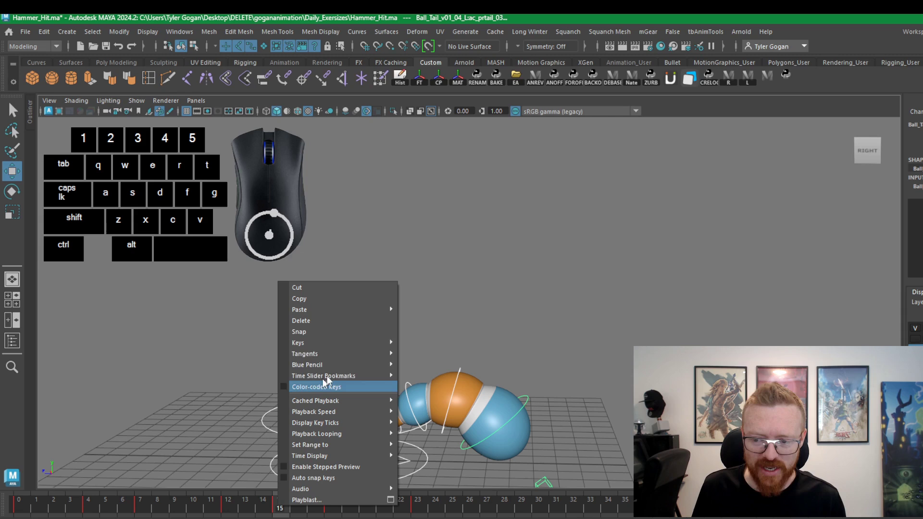
{"action": "left_click", "coordinate": [374, 324]}
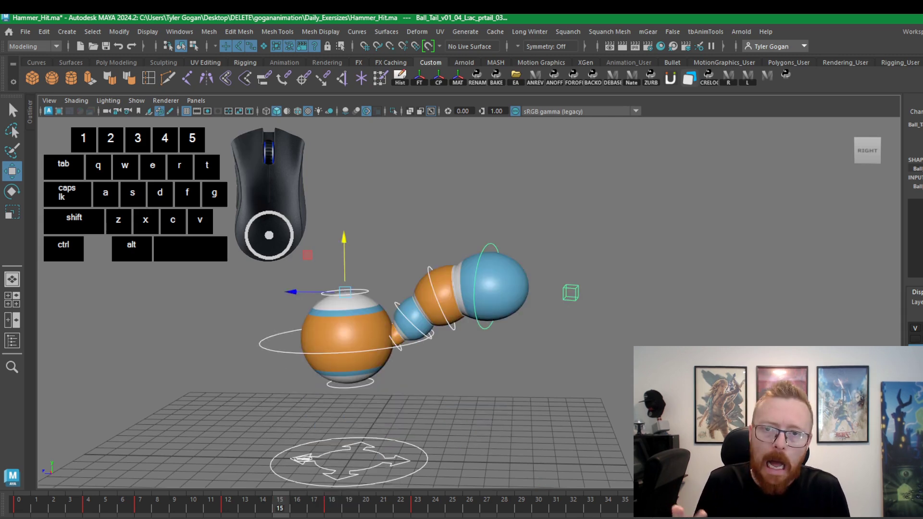
{"action": "key", "text": "ctrl+z"}
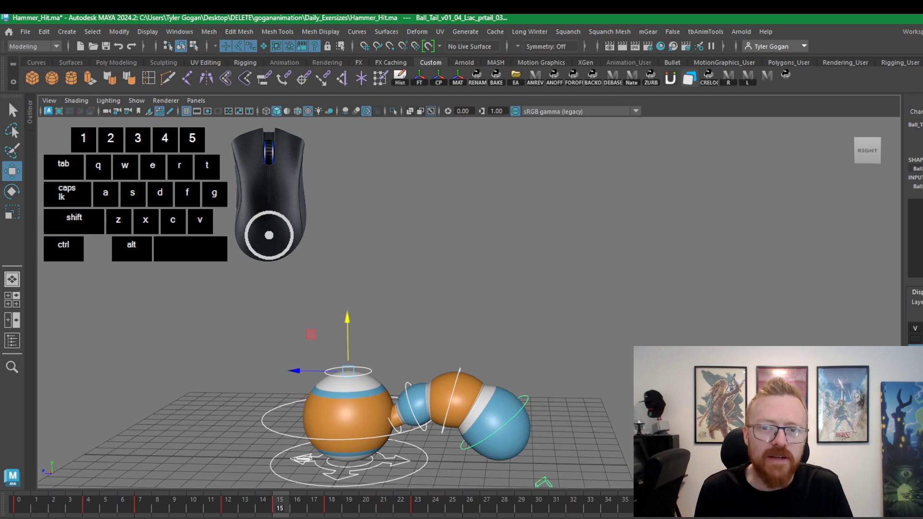
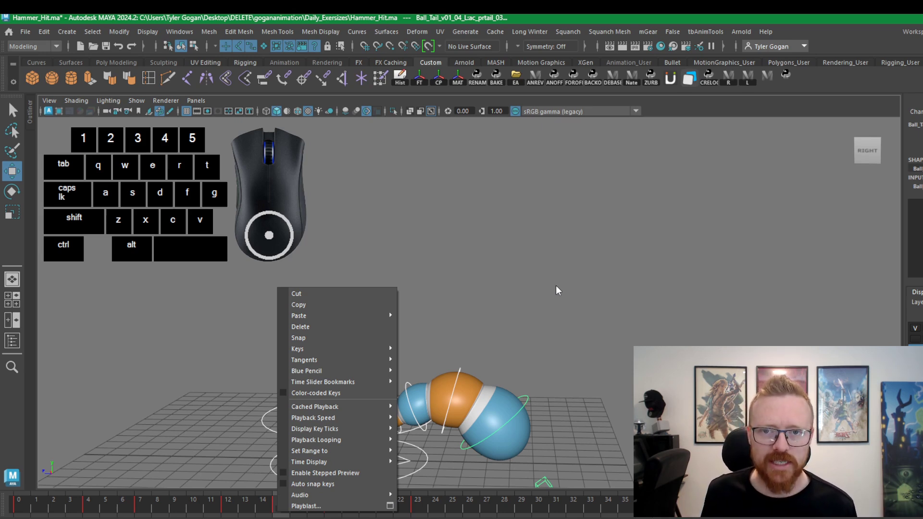
Record a playblast from the Time Slider menu, review blast5.avi, and close the viewer
{"action": "left_click", "coordinate": [233, 506]}
{"action": "right_click", "coordinate": [239, 511]}
{"action": "right_click", "coordinate": [197, 512]}
{"action": "left_click", "coordinate": [137, 510]}
{"action": "right_click", "coordinate": [138, 512]}
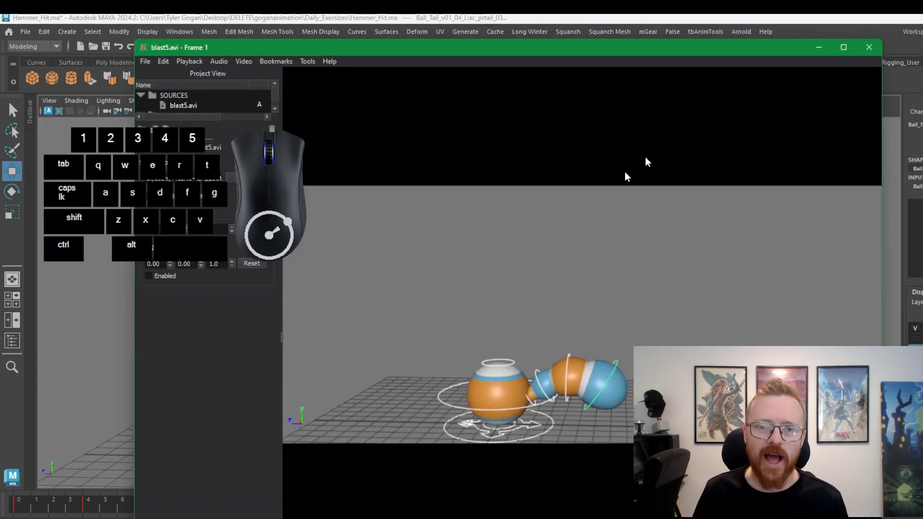
{"action": "left_click", "coordinate": [871, 58]}
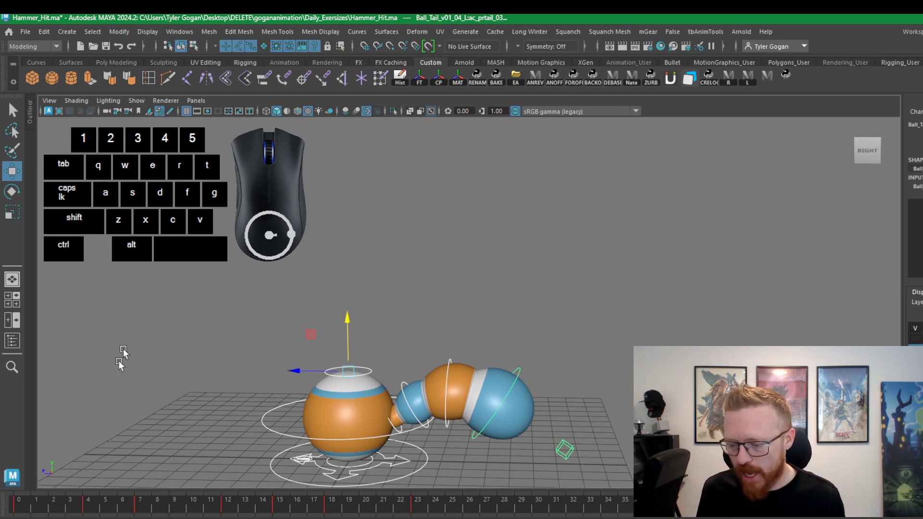
Clear the selection and test the Alt+D hotkey on the rig, undoing each time
{"action": "left_click", "coordinate": [111, 503]}
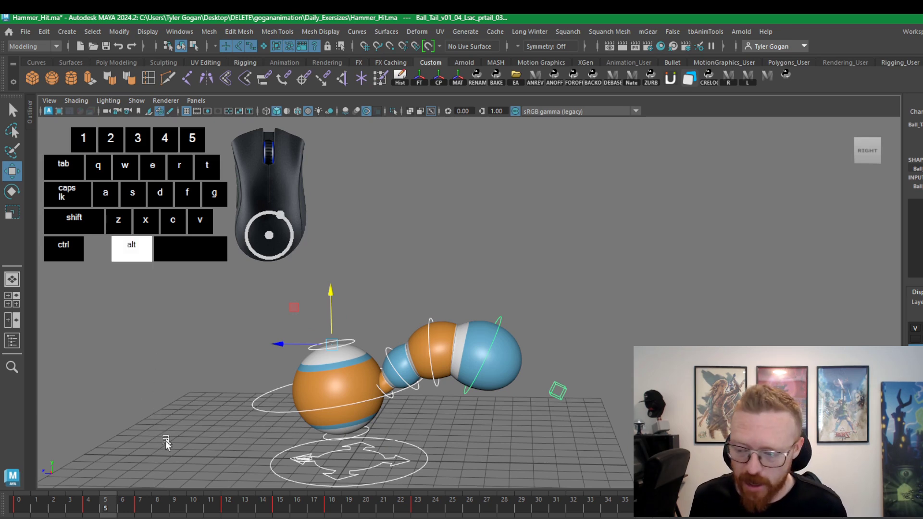
{"action": "left_click_drag", "start_coordinate": [147, 506], "coordinate": [148, 499]}
{"action": "key", "text": "alt+d"}
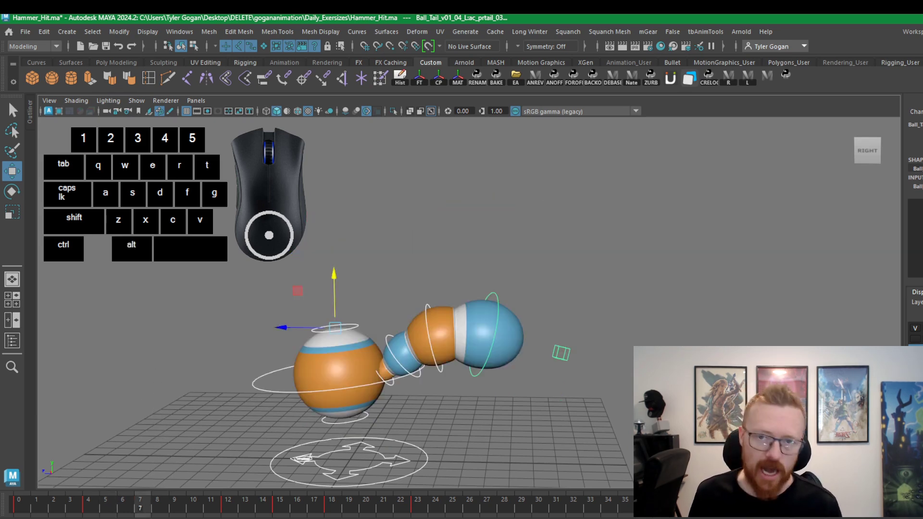
{"action": "key", "text": "ctrl+z"}
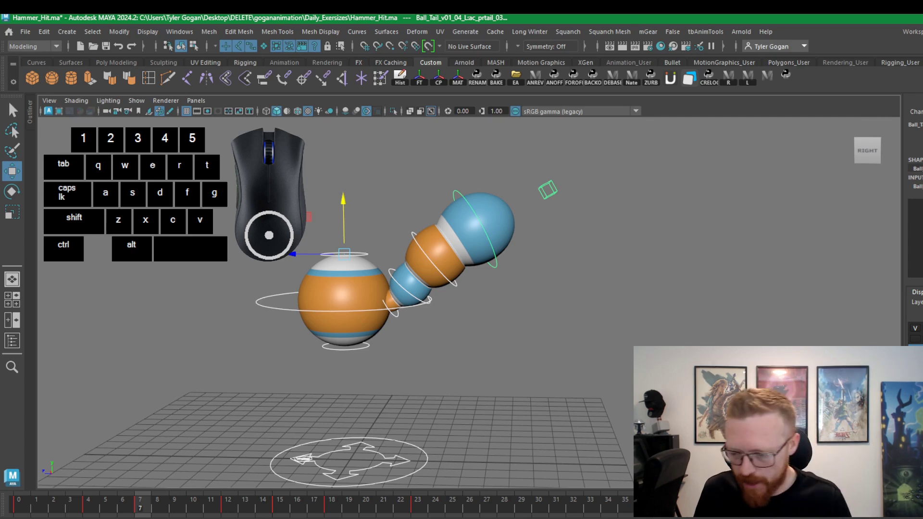
{"action": "key", "text": "alt+d"}
{"action": "key", "text": "ctrl+z"}
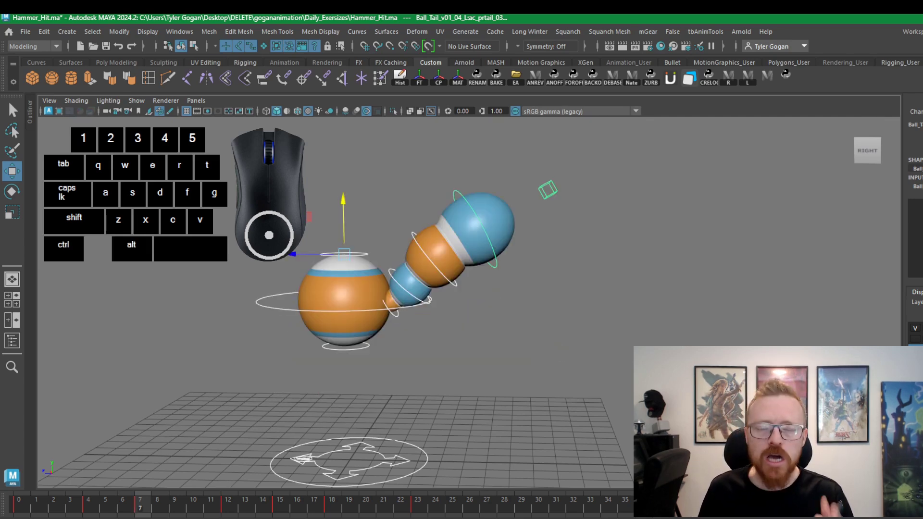
Test Alt+A and Alt+D again, undo twice, and play the timeline with the 2 hotkey
{"action": "left_click", "coordinate": [81, 508]}
{"action": "key", "text": "alt+a"}
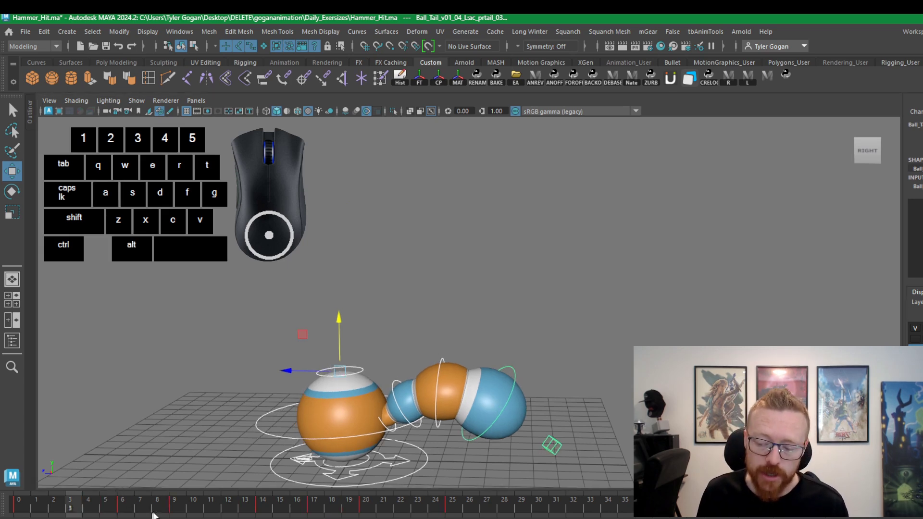
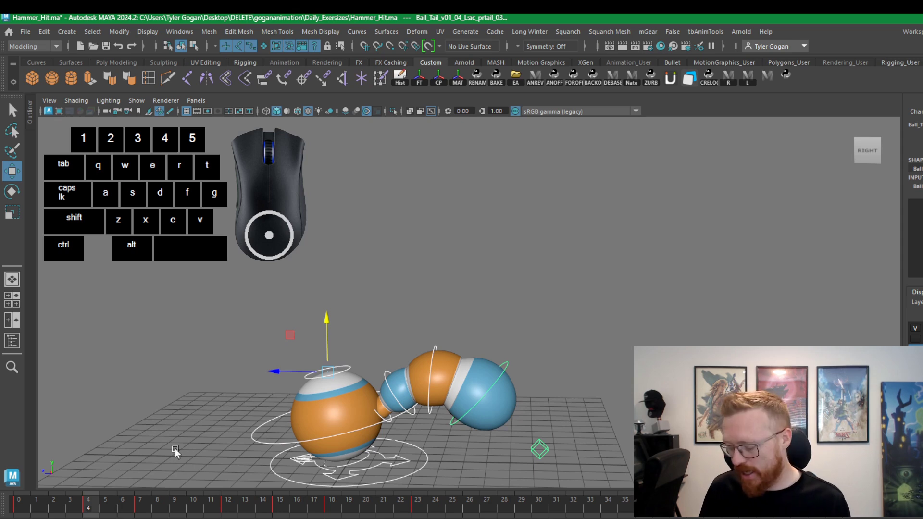
{"action": "key", "text": "alt+d"}
{"action": "key", "text": "ctrl+z"}
{"action": "key", "text": "ctrl+z"}
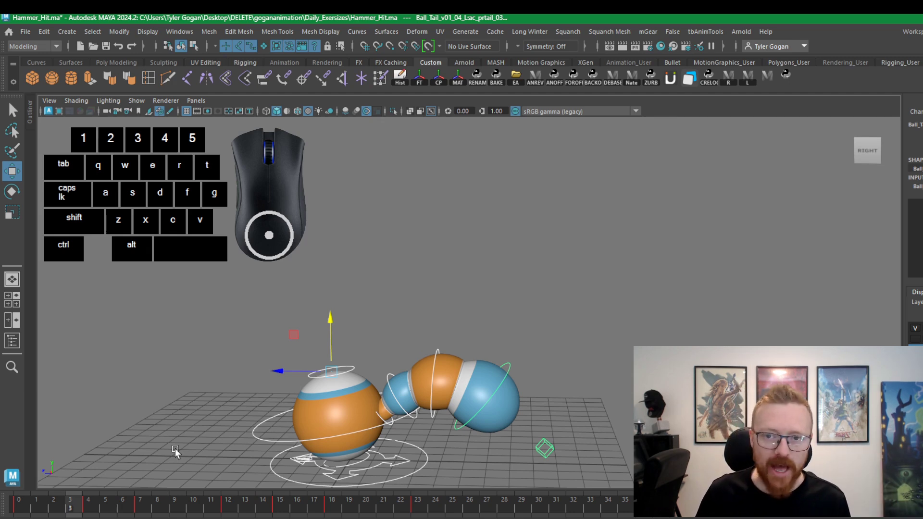
{"action": "key", "text": "2"}
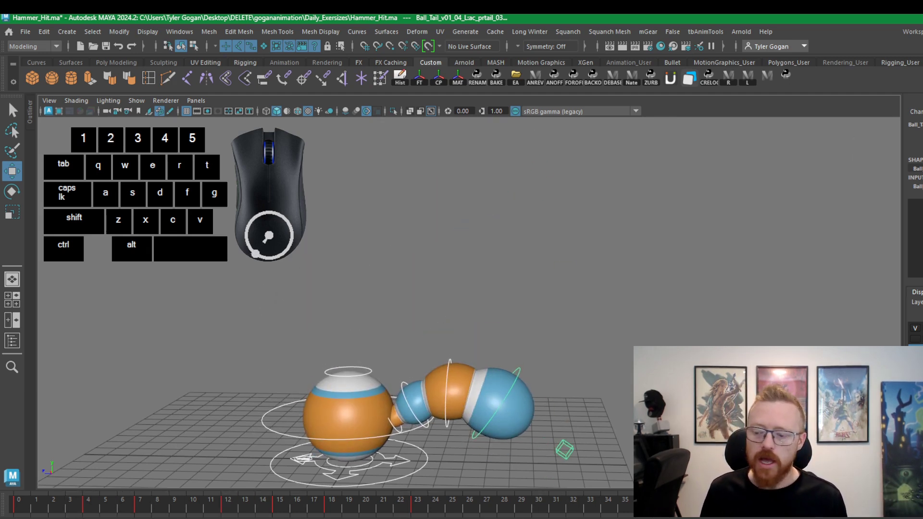
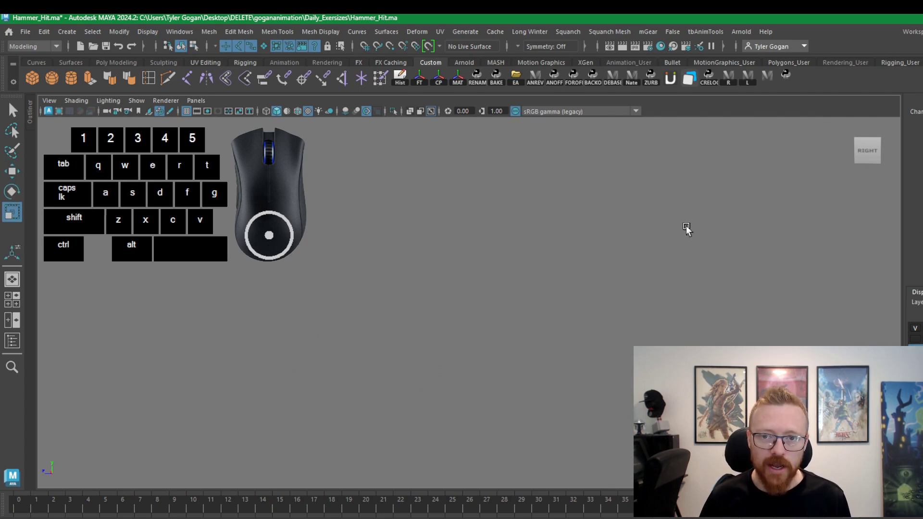
Undo repeatedly to restore the Ball_Tail rig, frame it, and dolly out to see it whole
{"action": "key", "text": "ctrl+z"}
{"action": "key", "text": "ctrl+z"}
{"action": "key", "text": "ctrl+z"}
{"action": "key", "text": "ctrl+z"}
{"action": "key", "text": "ctrl+z"}
{"action": "key", "text": "ctrl+z"}
{"action": "key", "text": "f"}
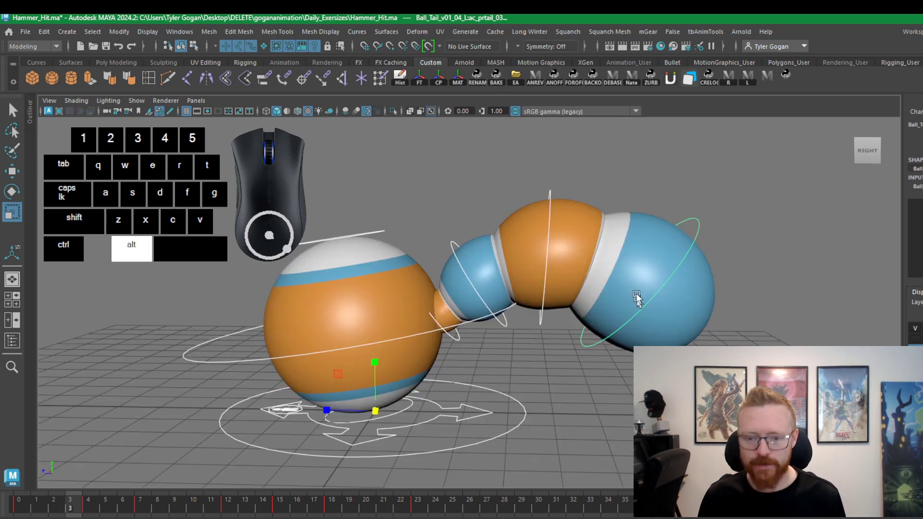
{"action": "right_click", "coordinate": [610, 270]}
{"action": "left_click_drag", "start_coordinate": [532, 275], "coordinate": [500, 272]}
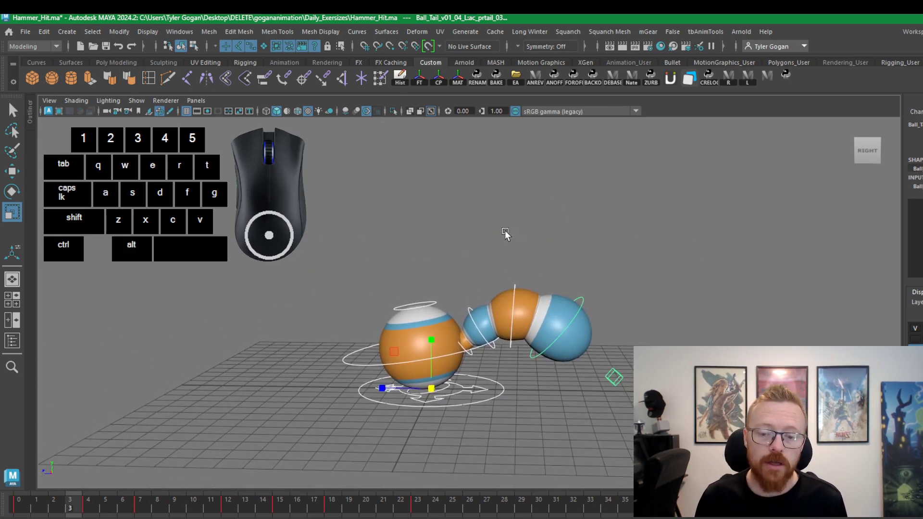
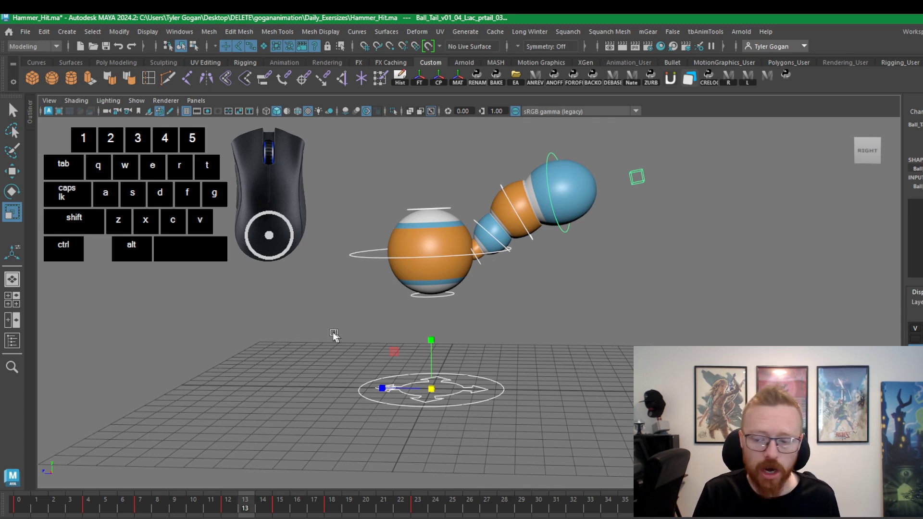
Review the Animation preferences page in the Preferences window
{"action": "key", "text": "ctrl+1"}
{"action": "left_click_drag", "start_coordinate": [426, 142], "coordinate": [515, 150]}
{"action": "left_click", "coordinate": [347, 271]}
{"action": "left_click", "coordinate": [356, 280]}
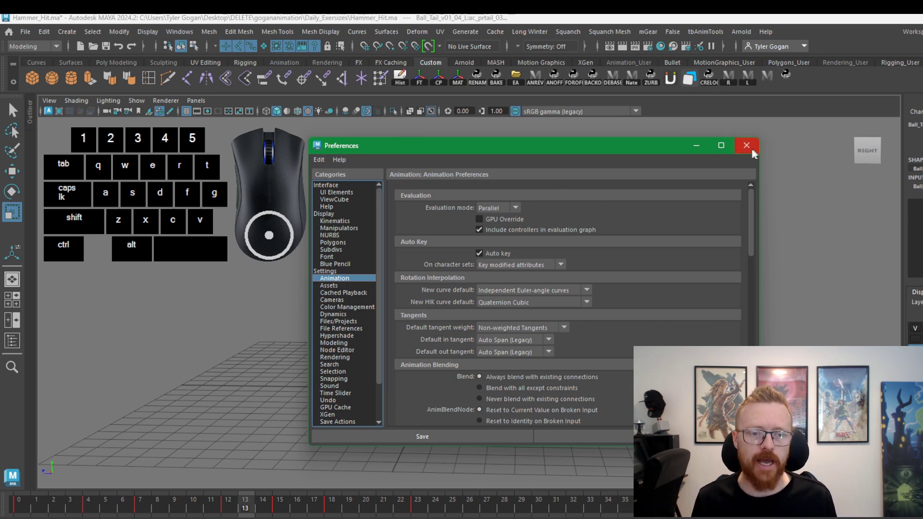
{"action": "left_click_drag", "start_coordinate": [745, 151], "coordinate": [745, 144]}
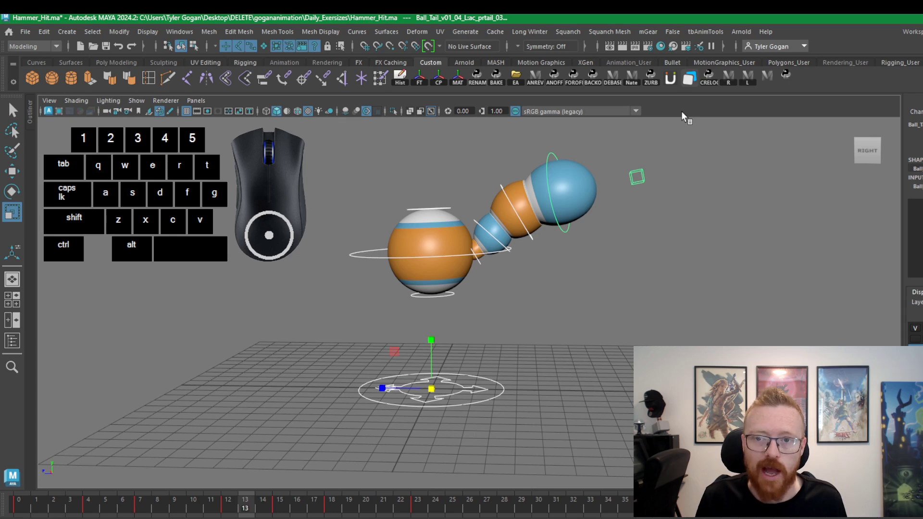
{"action": "key", "text": "ctrl+1"}
Check the Time Slider preferences (30 fps, 0–50 range), close Preferences, and show Windows > General Editors
{"action": "left_click", "coordinate": [345, 290]}
{"action": "left_click", "coordinate": [355, 277]}
{"action": "left_click", "coordinate": [360, 282]}
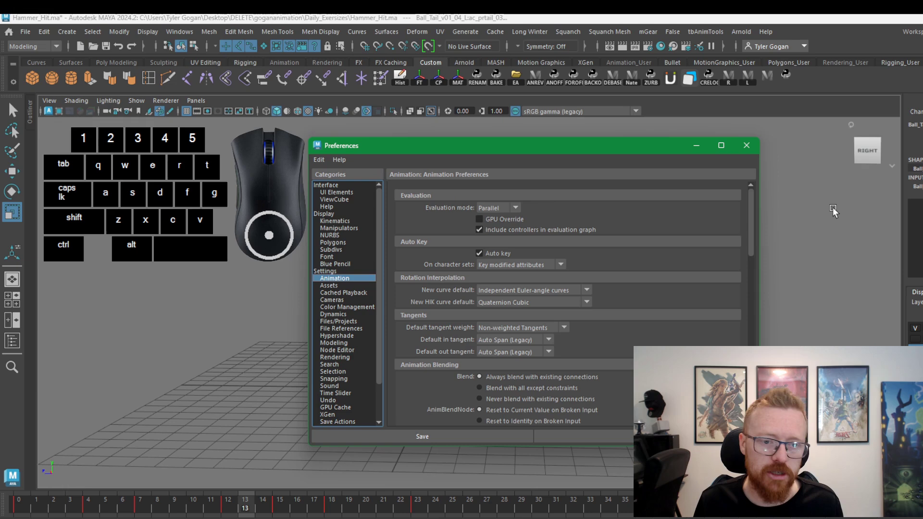
{"action": "left_click", "coordinate": [757, 143]}
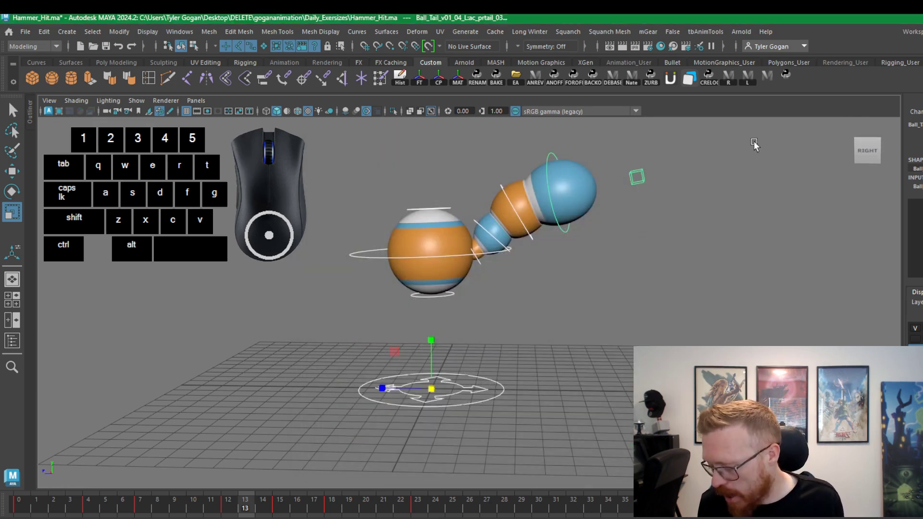
{"action": "key", "text": "ctrl+1"}
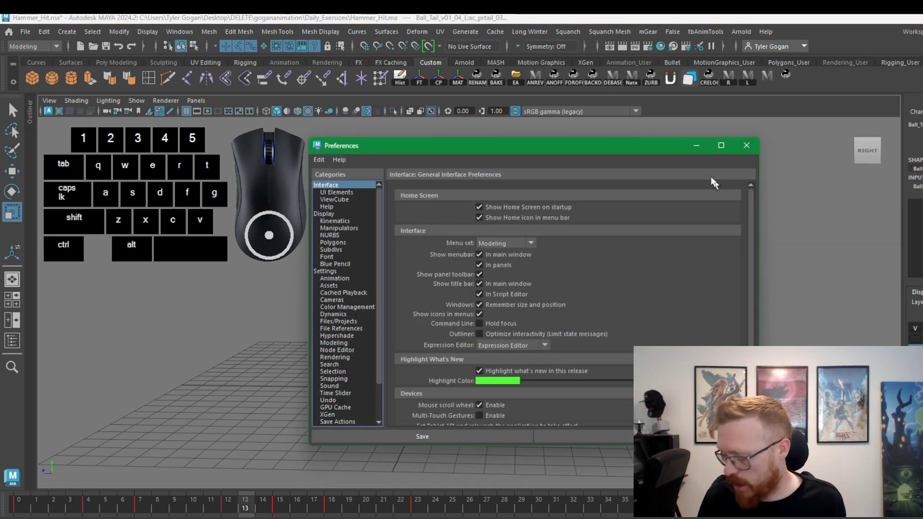
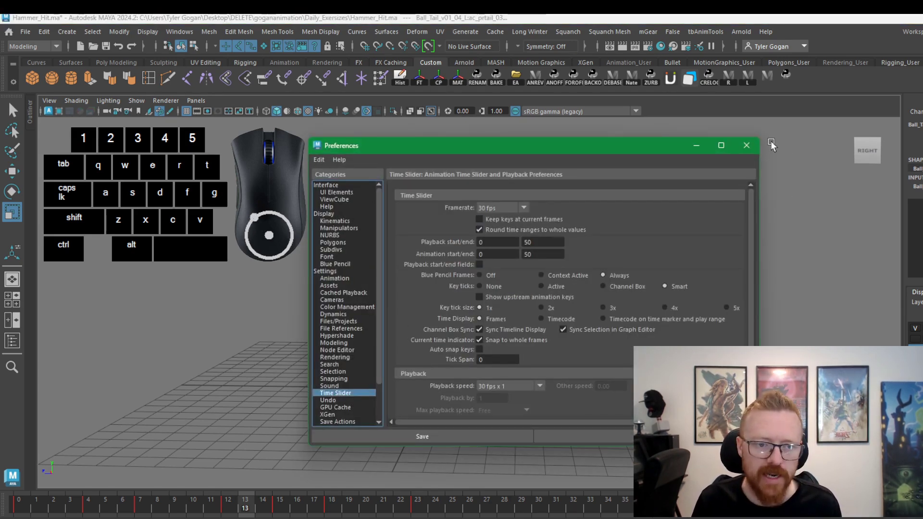
{"action": "left_click", "coordinate": [755, 155]}
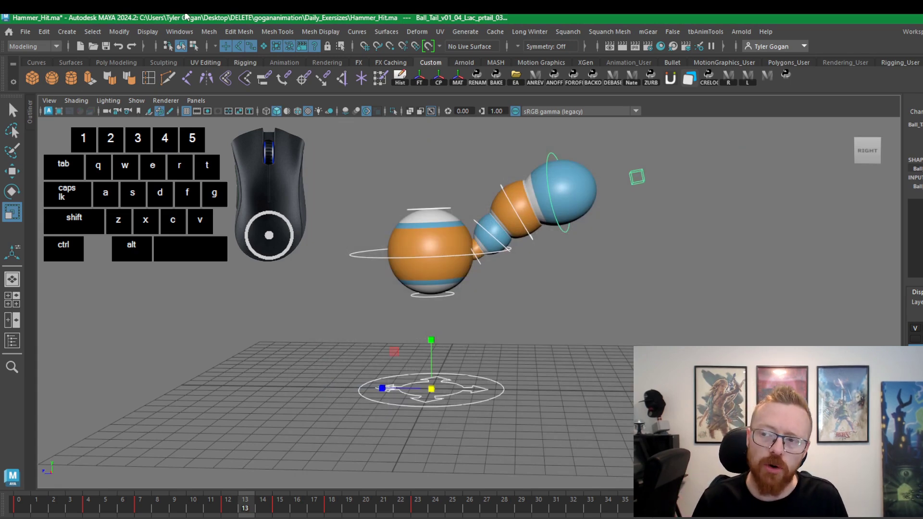
{"action": "left_click", "coordinate": [186, 37]}
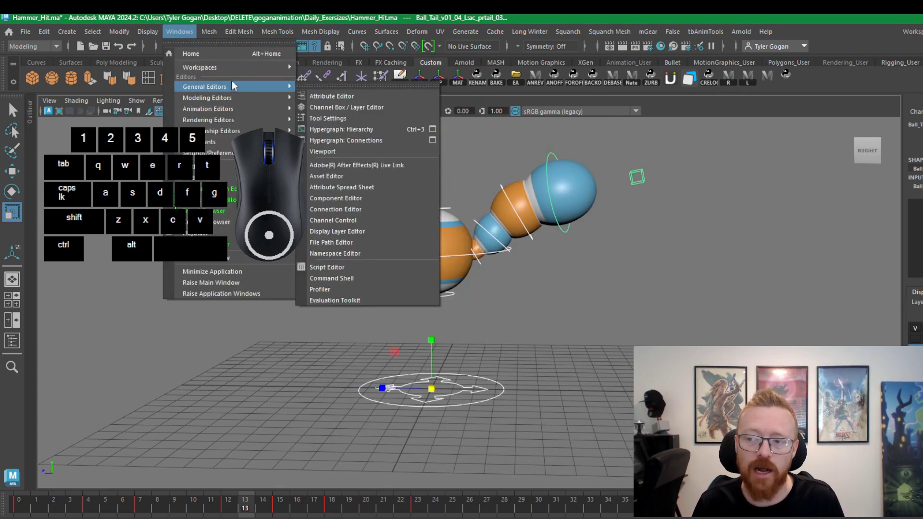
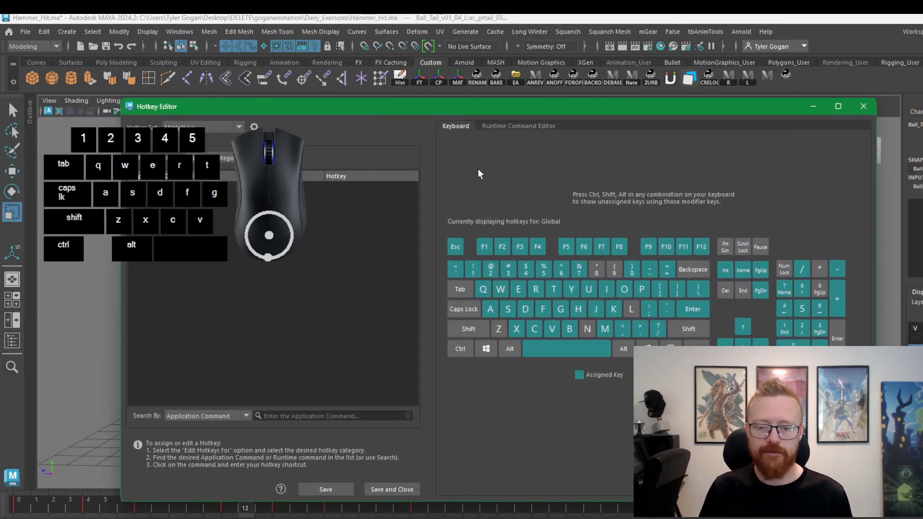
In the Hotkey Editor, select the playtimeline runtime command and view its playButtonForward; definition
{"action": "left_click_drag", "start_coordinate": [361, 113], "coordinate": [327, 106]}
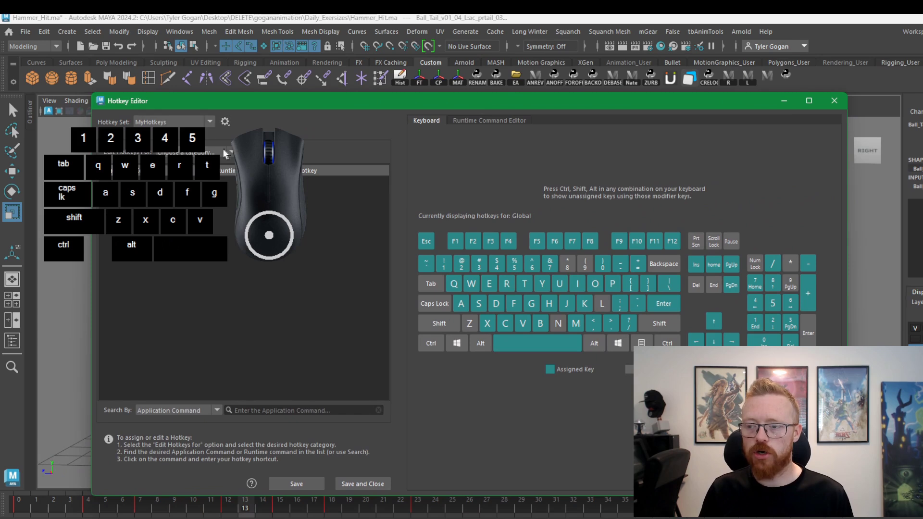
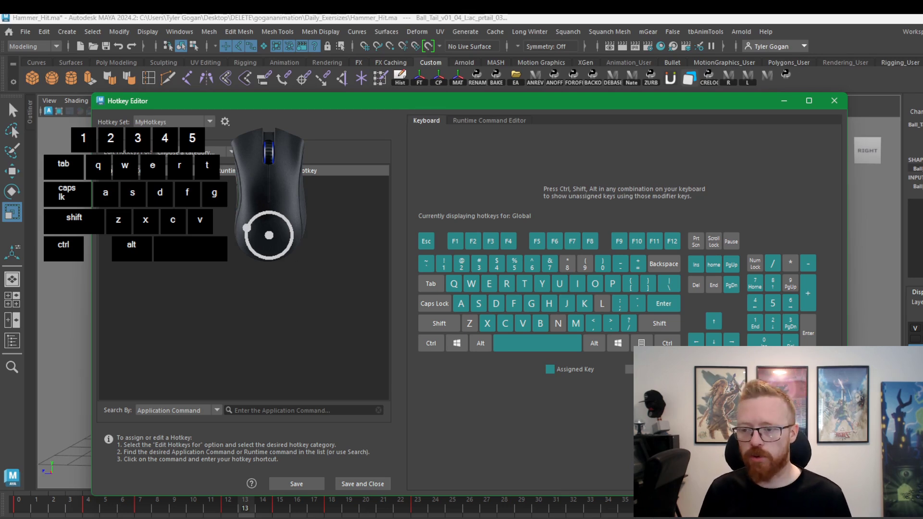
{"action": "left_click", "coordinate": [224, 160]}
{"action": "left_click", "coordinate": [223, 160]}
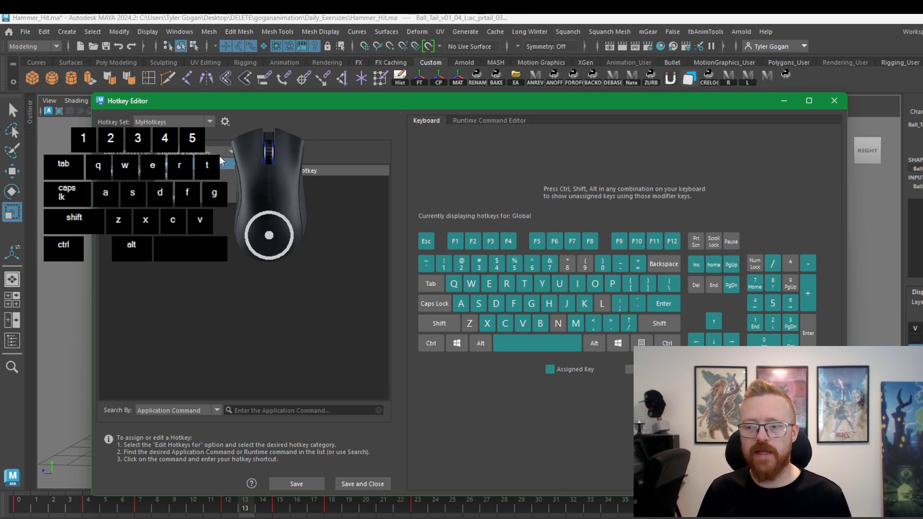
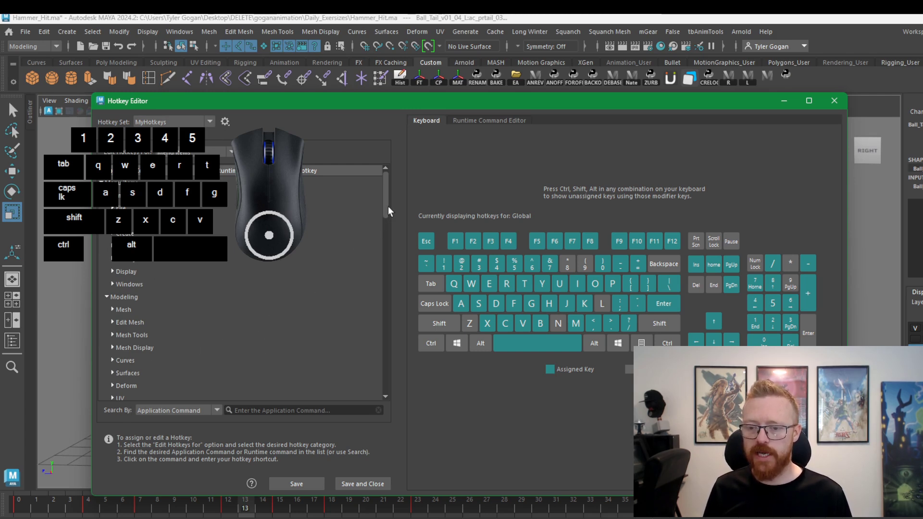
{"action": "left_click_drag", "start_coordinate": [392, 209], "coordinate": [383, 190]}
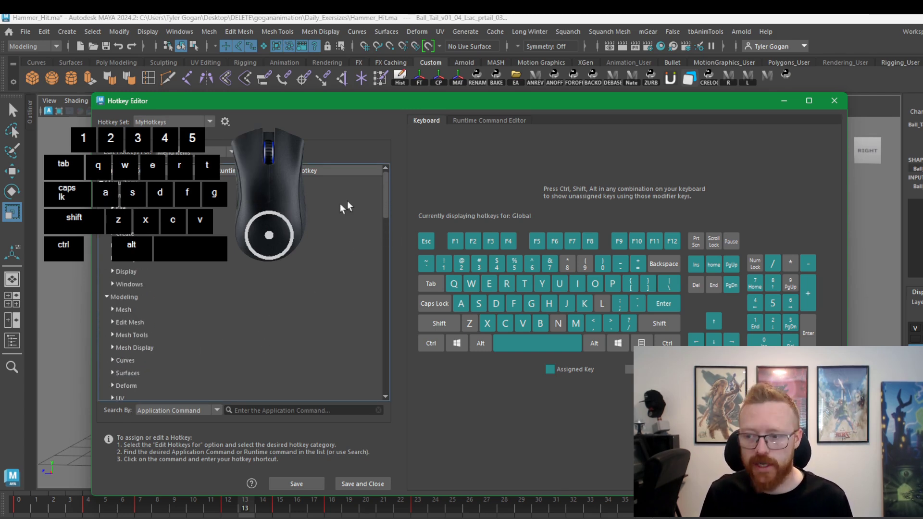
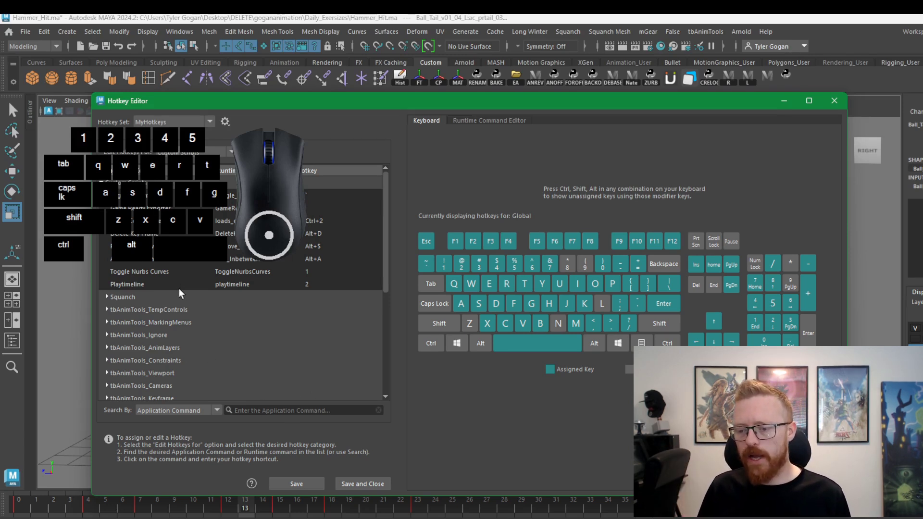
{"action": "left_click", "coordinate": [161, 286]}
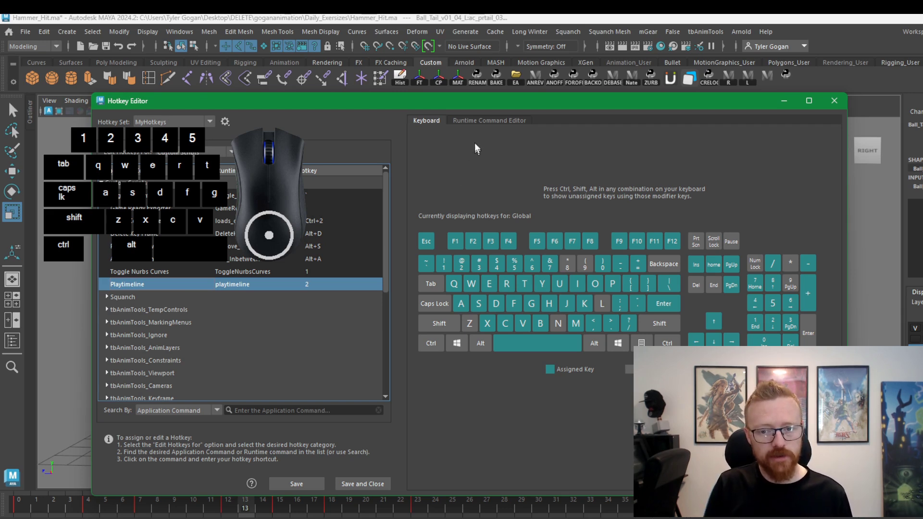
{"action": "left_click", "coordinate": [482, 125]}
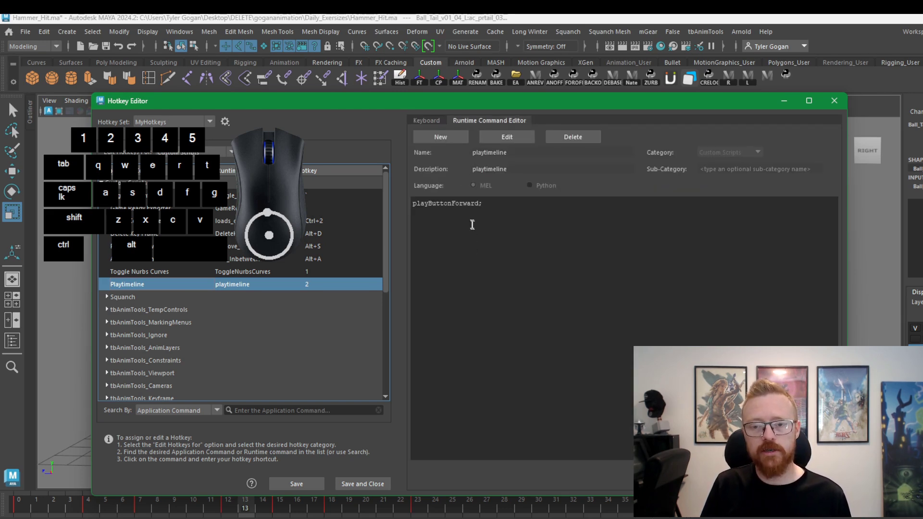
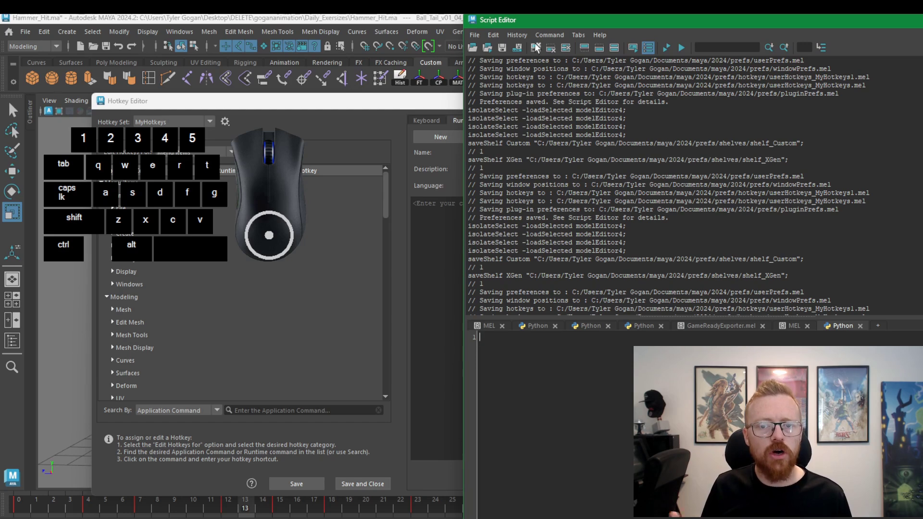
Clear Script Editor history, enable Echo All Commands, and return to the Hotkey Editor
{"action": "left_click", "coordinate": [541, 49]}
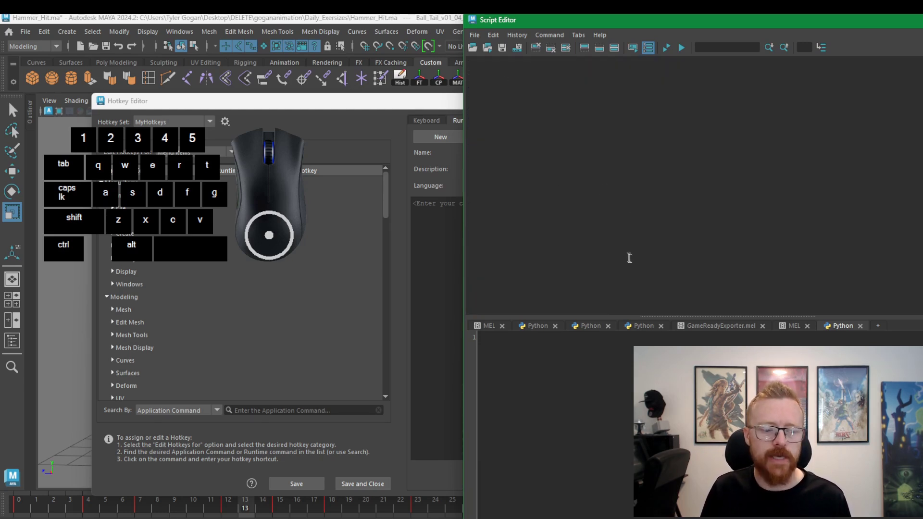
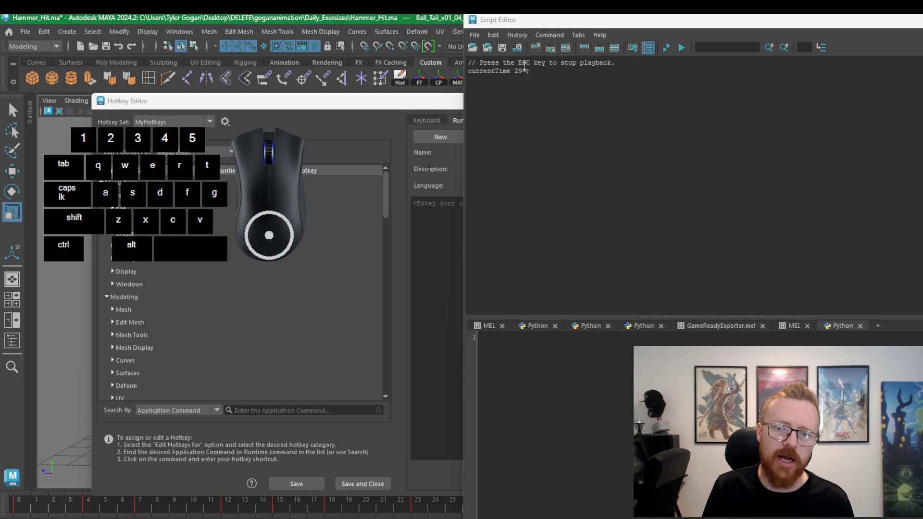
{"action": "left_click", "coordinate": [538, 50]}
{"action": "left_click", "coordinate": [525, 40]}
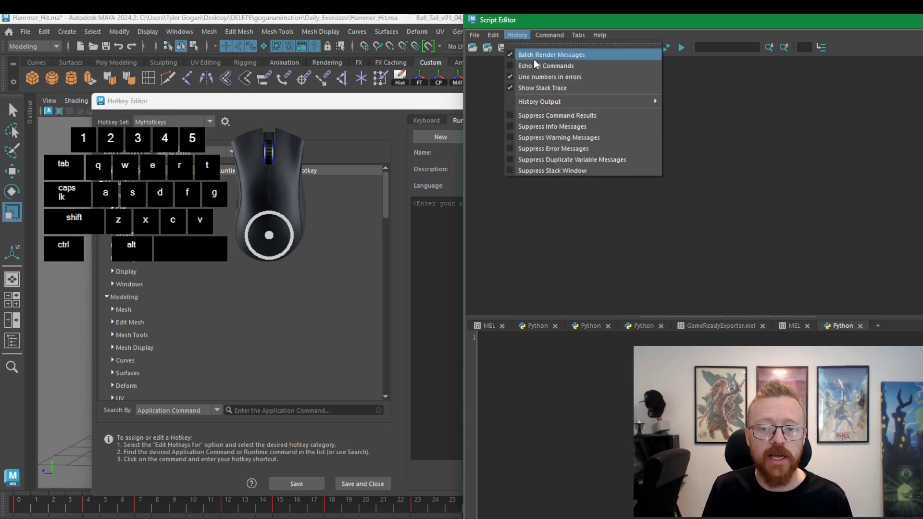
{"action": "left_click", "coordinate": [537, 71]}
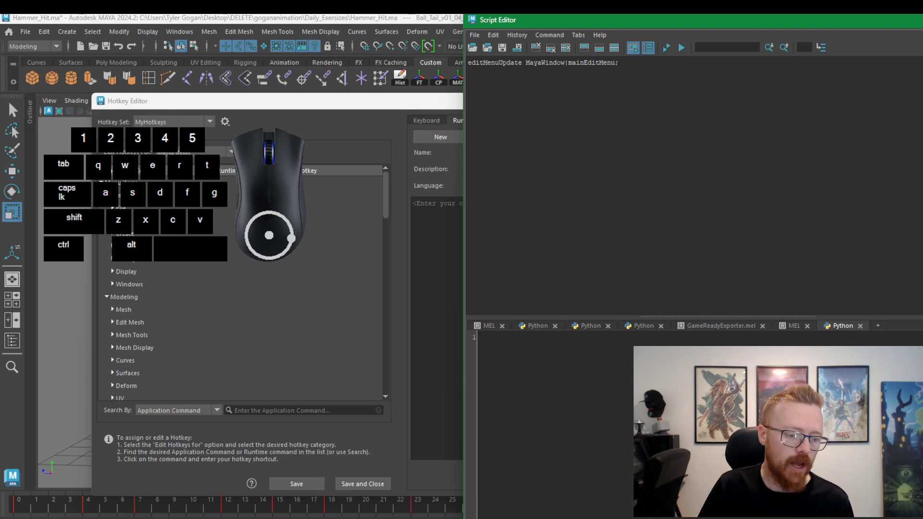
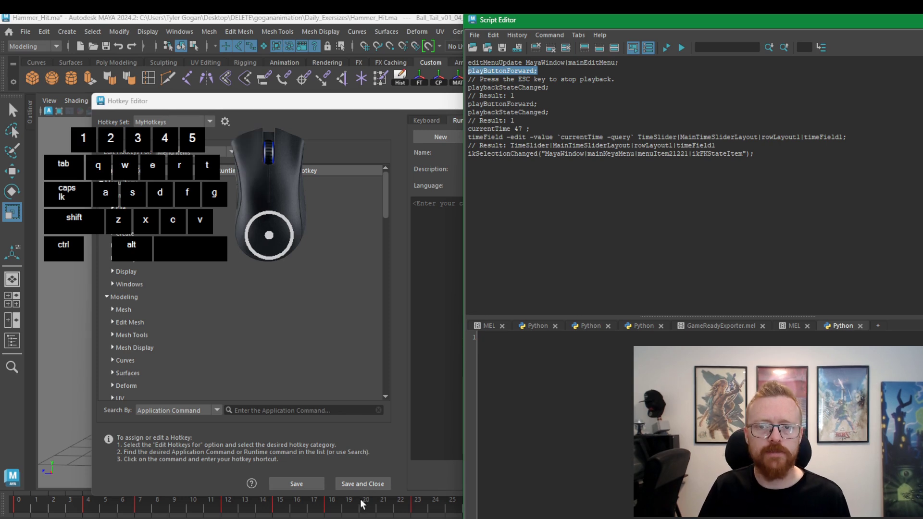
{"action": "key", "text": "ctrl+c"}
{"action": "left_click", "coordinate": [412, 110]}
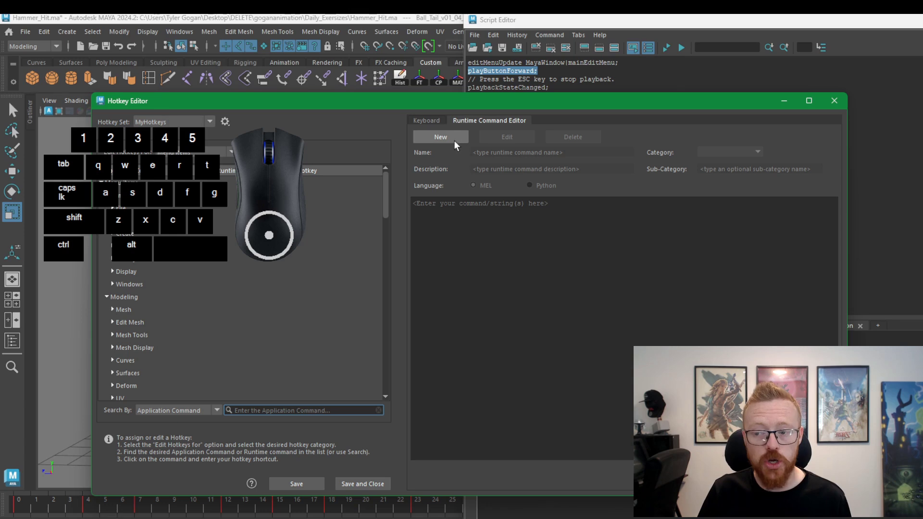
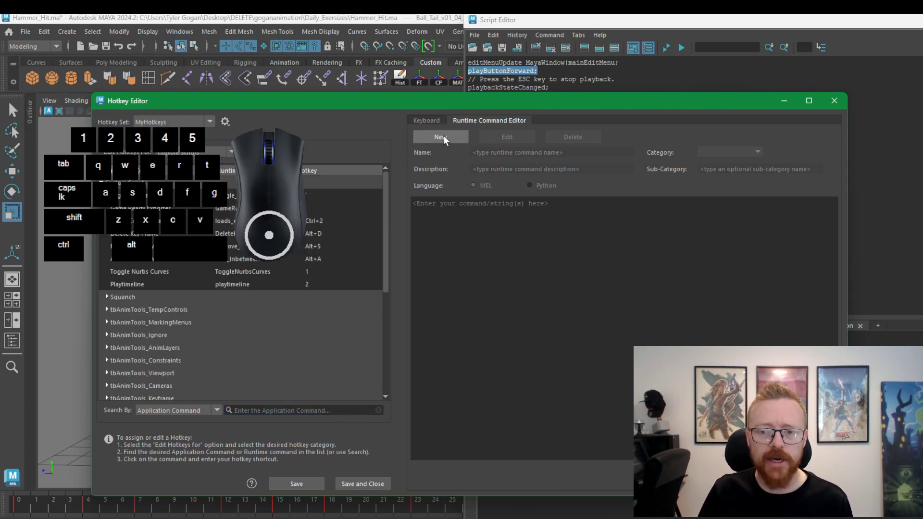
Draft a new runtime command playanimation with a play-animation description and body playButtonForward;
{"action": "left_click", "coordinate": [451, 139]}
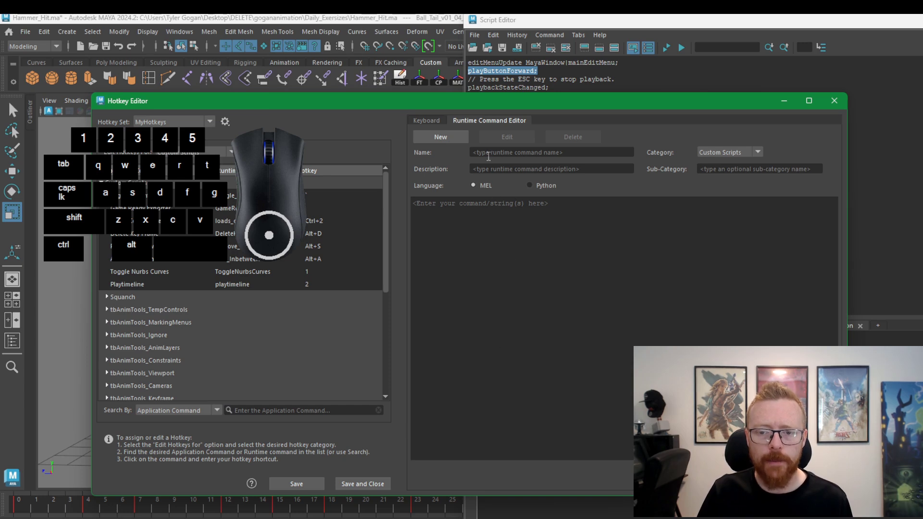
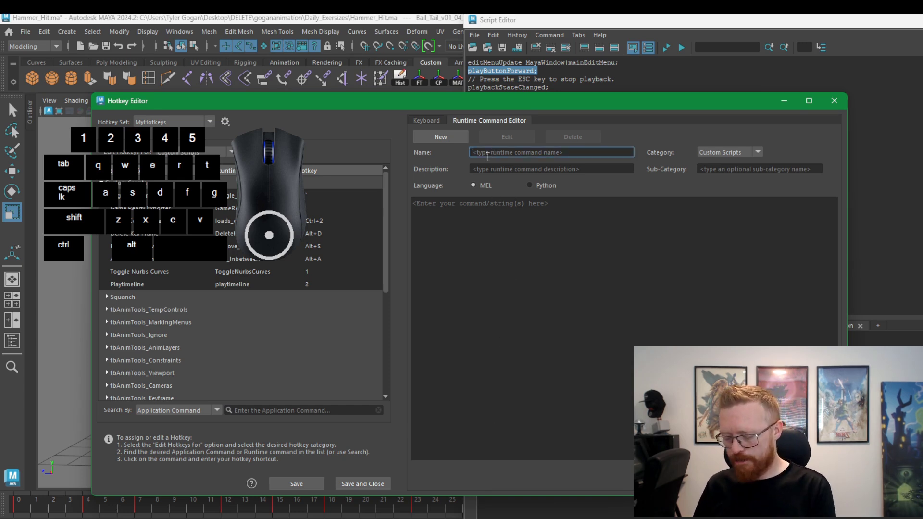
{"action": "key", "text": "space"}
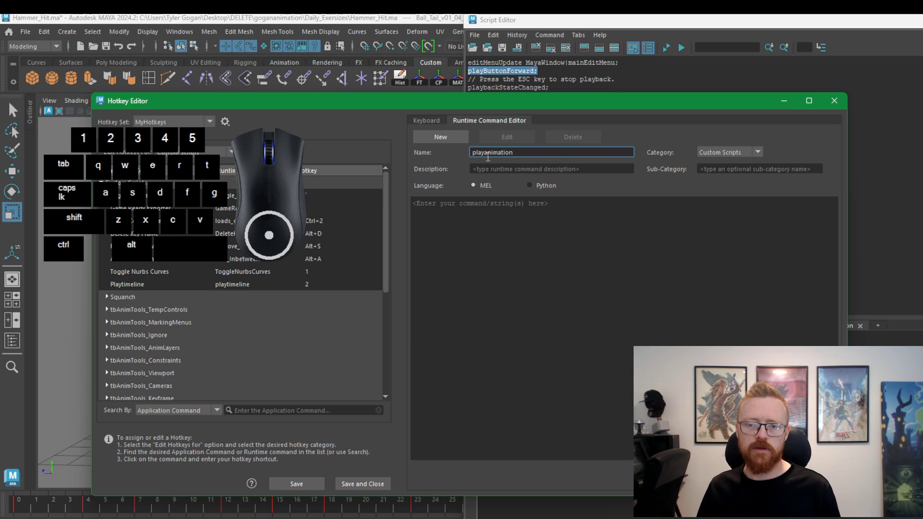
{"action": "left_click", "coordinate": [528, 178]}
{"action": "double_click", "coordinate": [532, 177]}
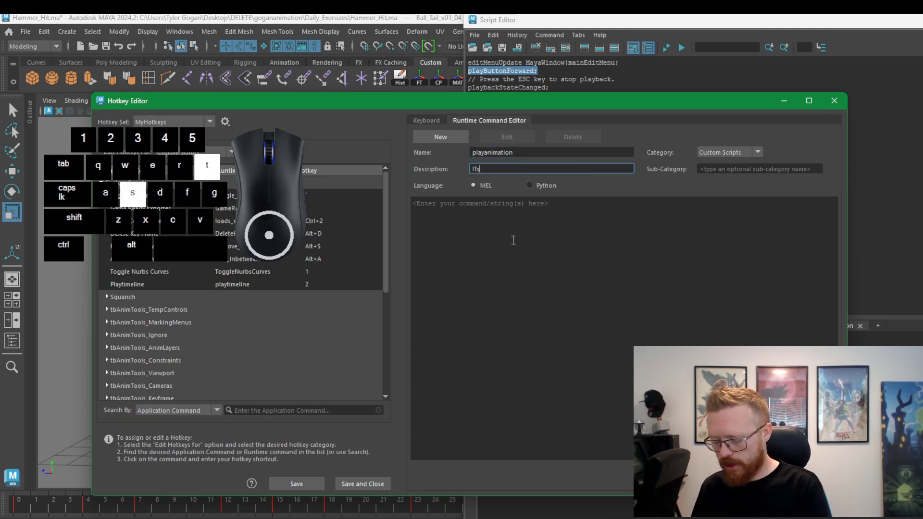
{"action": "key", "text": "space"}
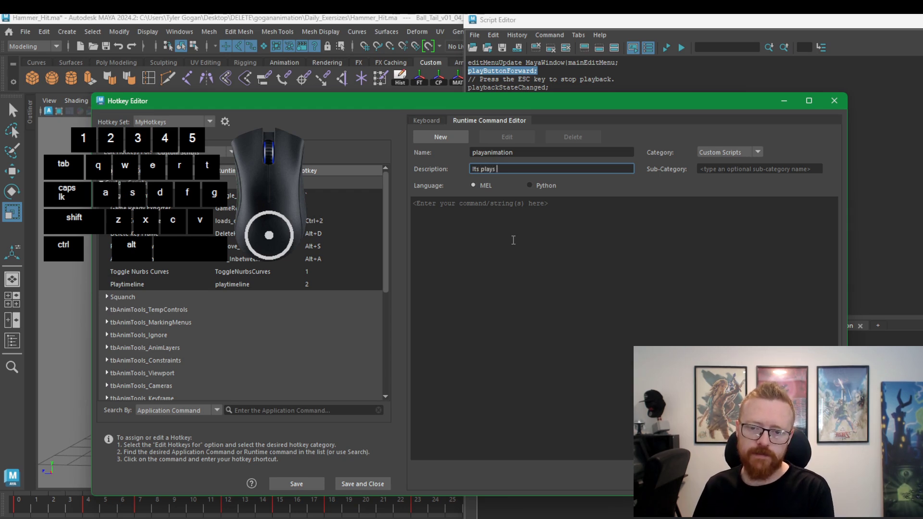
{"action": "key", "text": "space"}
{"action": "key", "text": "space"}
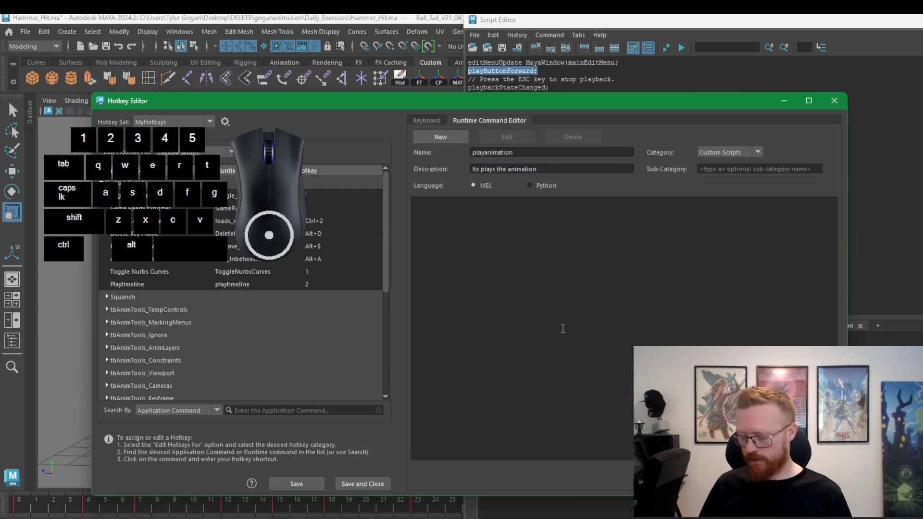
{"action": "key", "text": "ctrl+v"}
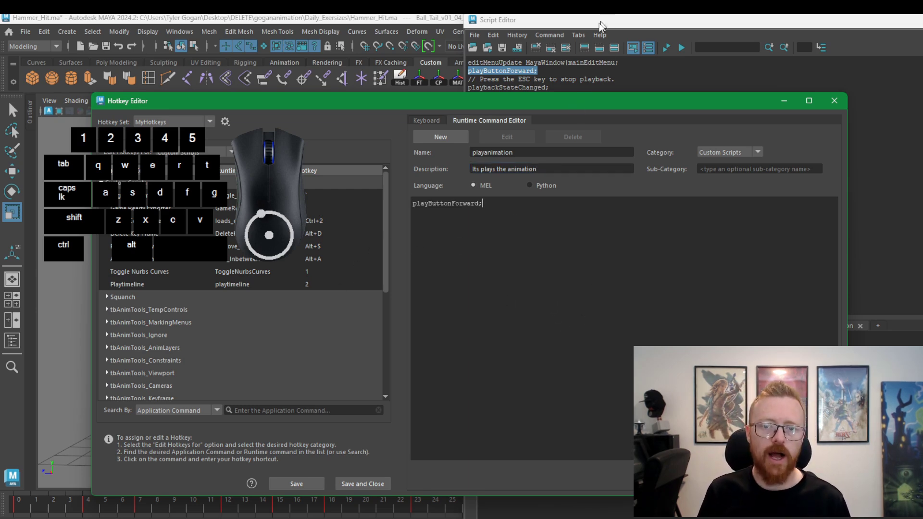
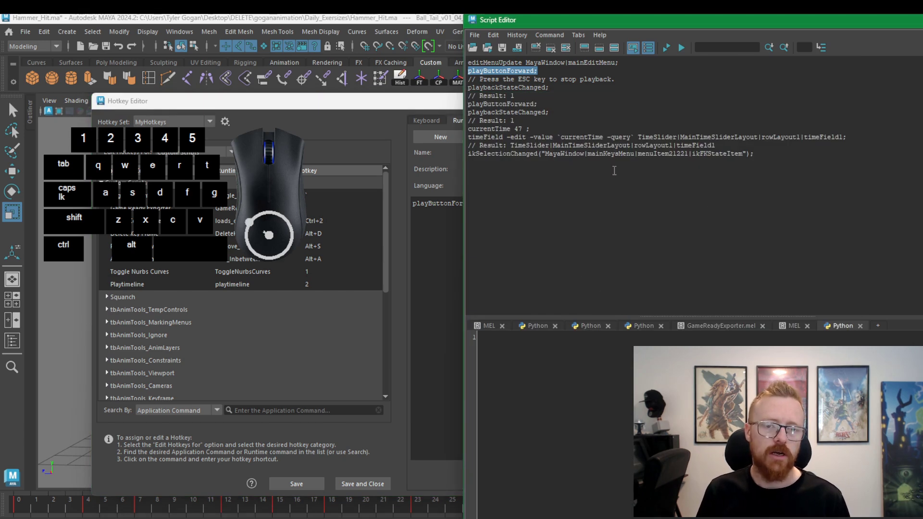
Clear the Script Editor history so only the playButtonForward echo remains
{"action": "left_click", "coordinate": [524, 39]}
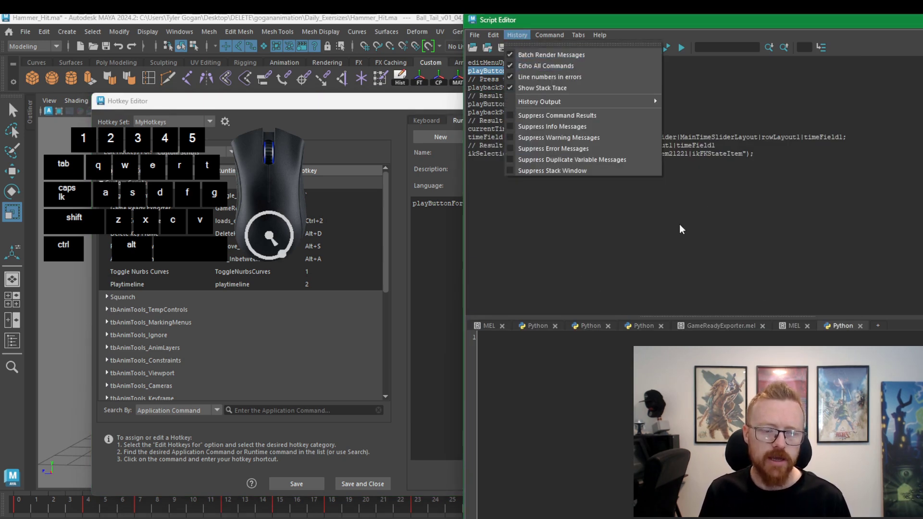
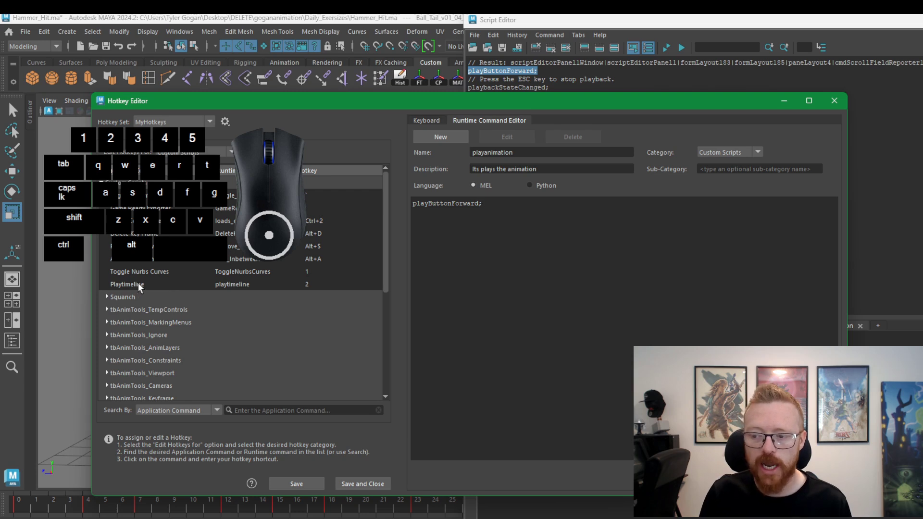
Switch to an existing runtime command, answering No to discard the playanimation draft
{"action": "left_click", "coordinate": [139, 288]}
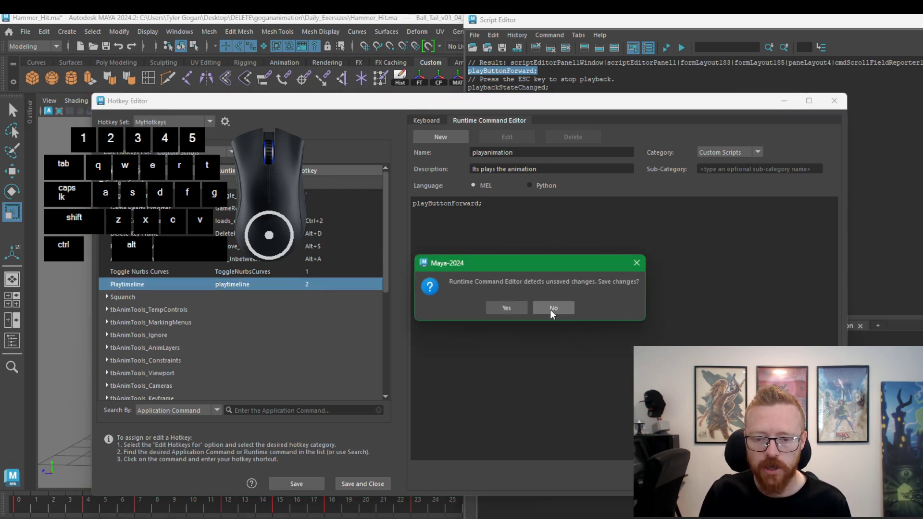
{"action": "left_click", "coordinate": [559, 311]}
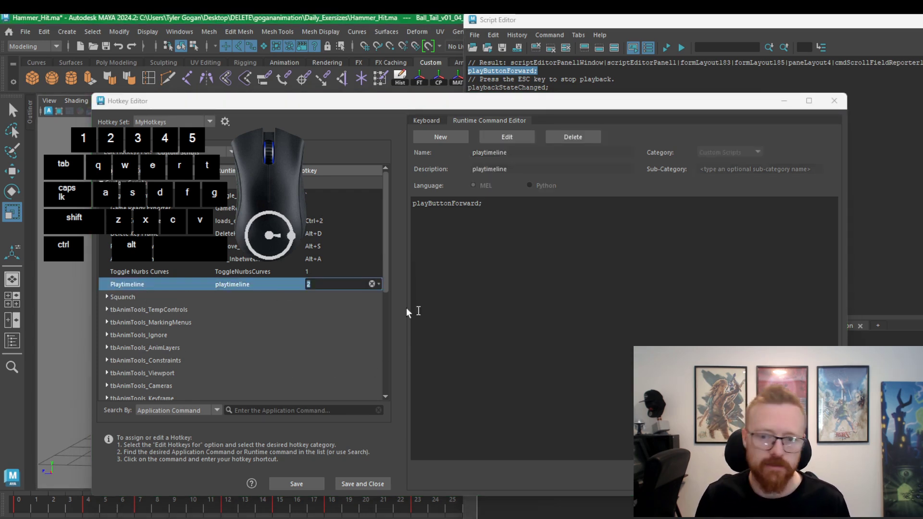
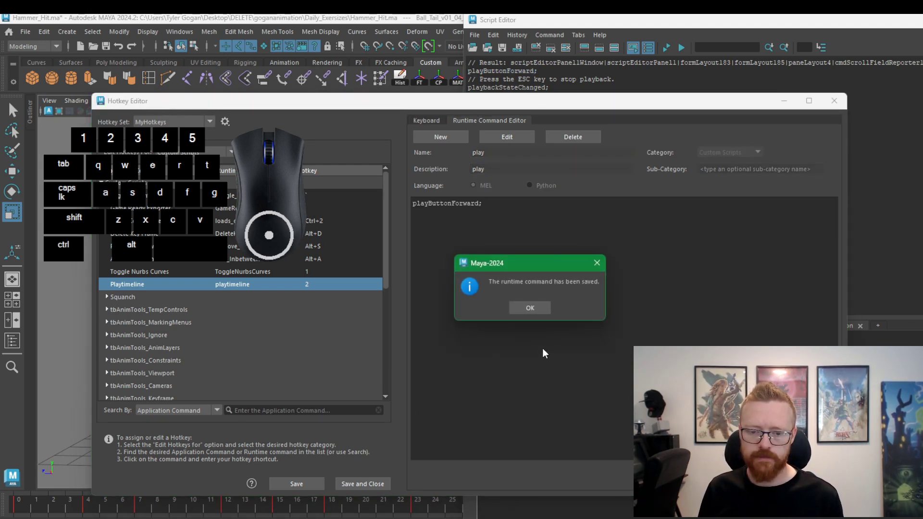
Delete the duplicate play runtime command and read the name-already-used error in the Script Editor
{"action": "left_click", "coordinate": [539, 308]}
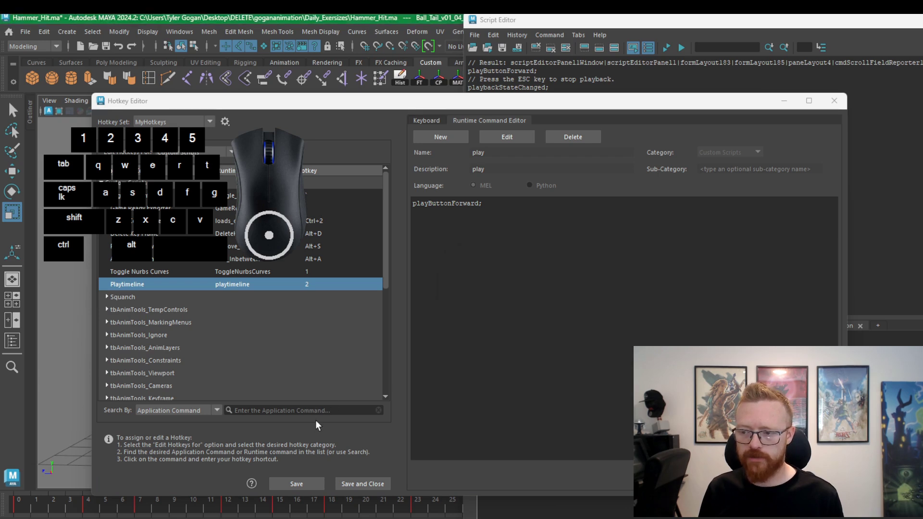
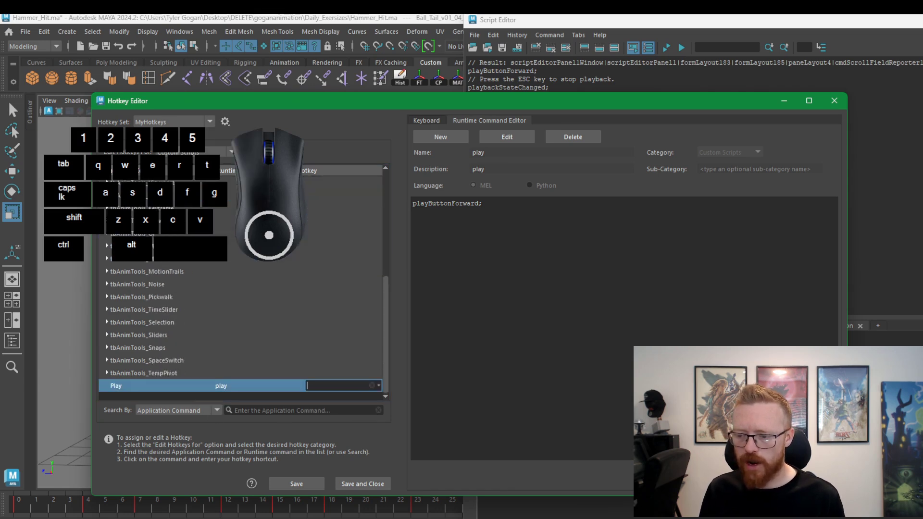
{"action": "left_click_drag", "start_coordinate": [389, 354], "coordinate": [375, 234]}
{"action": "left_click_drag", "start_coordinate": [390, 264], "coordinate": [291, 424]}
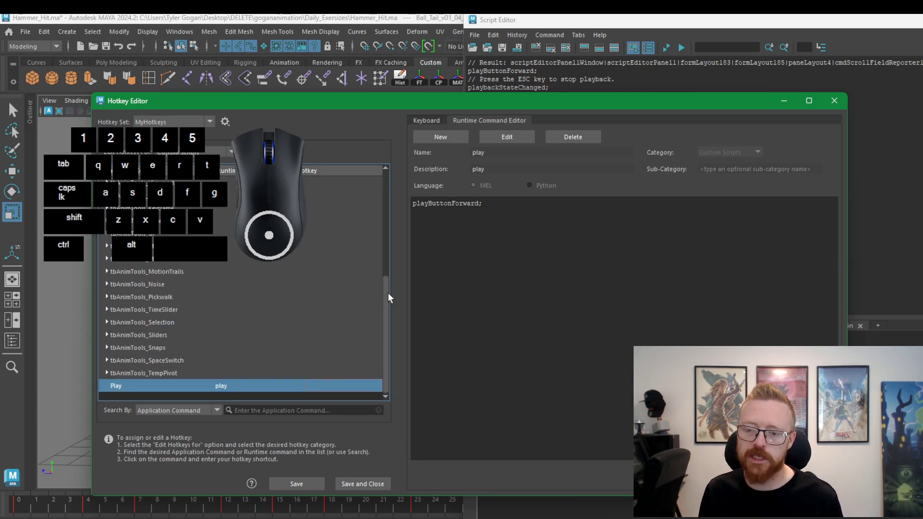
{"action": "left_click_drag", "start_coordinate": [388, 300], "coordinate": [382, 414]}
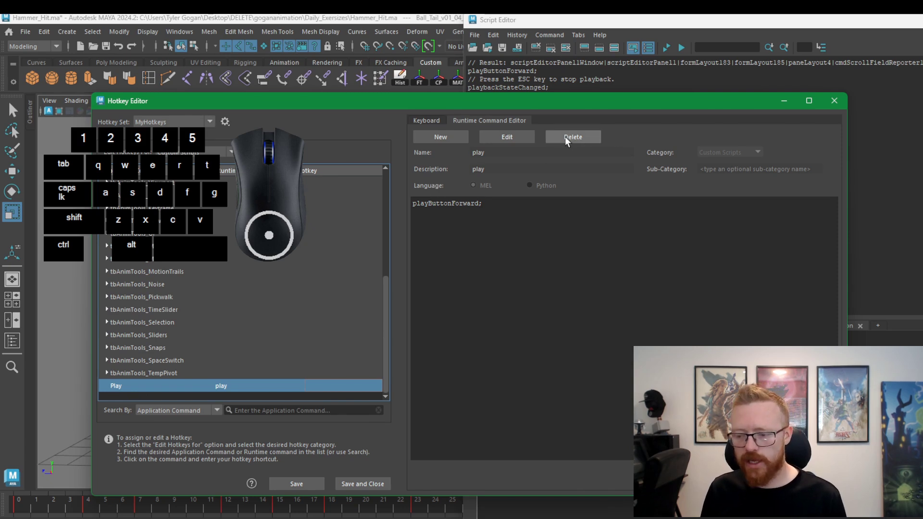
{"action": "left_click", "coordinate": [586, 140]}
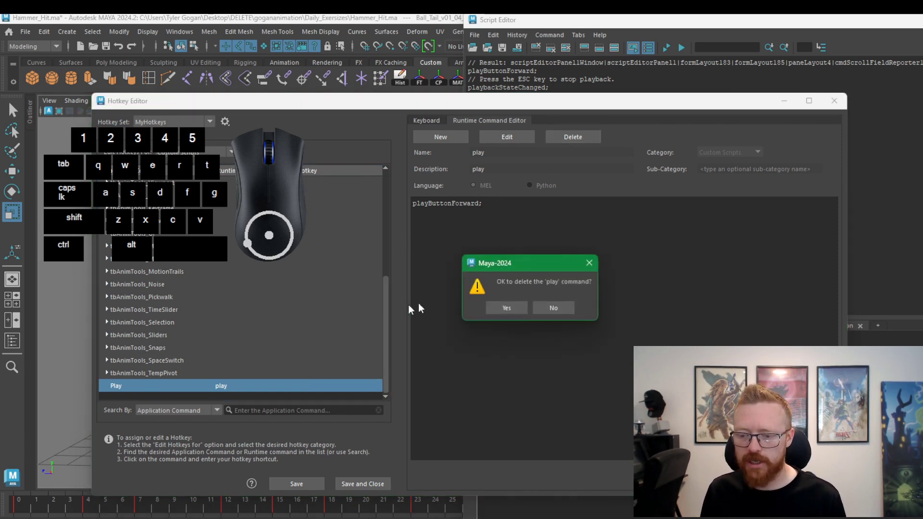
{"action": "left_click_drag", "start_coordinate": [390, 363], "coordinate": [356, 233]}
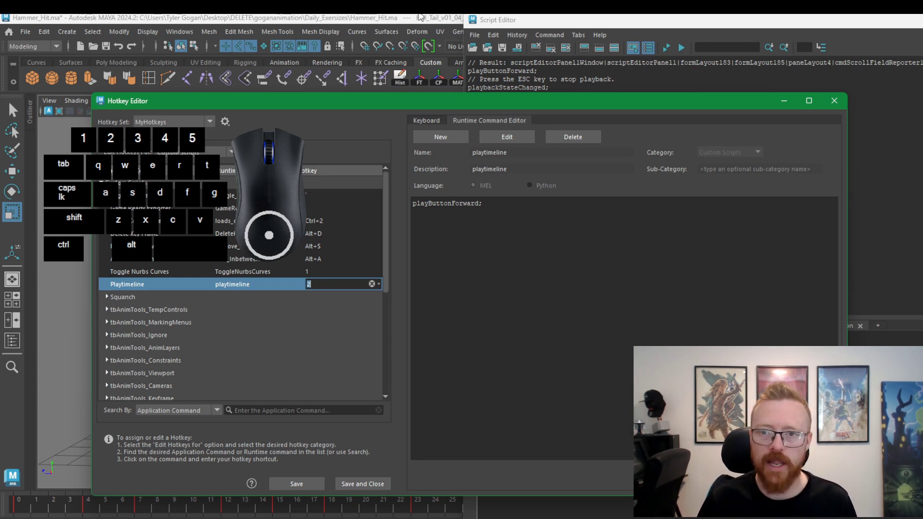
{"action": "left_click", "coordinate": [410, 22]}
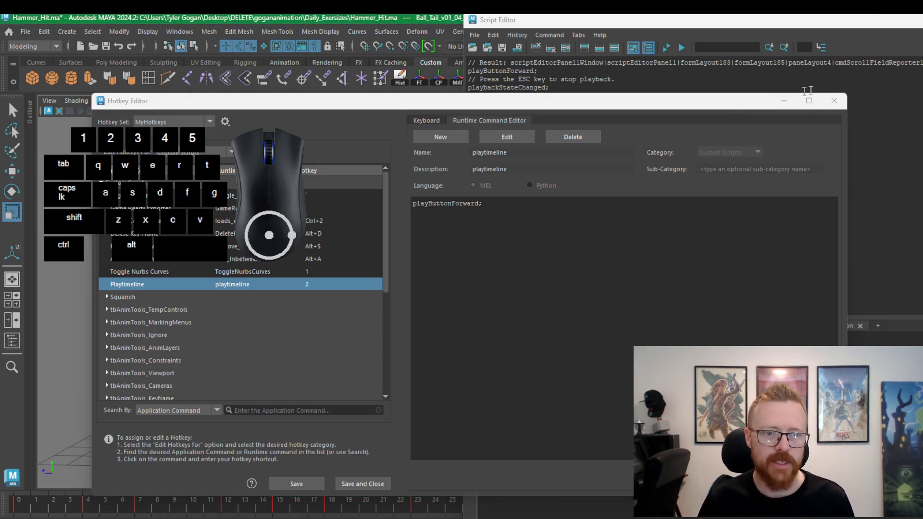
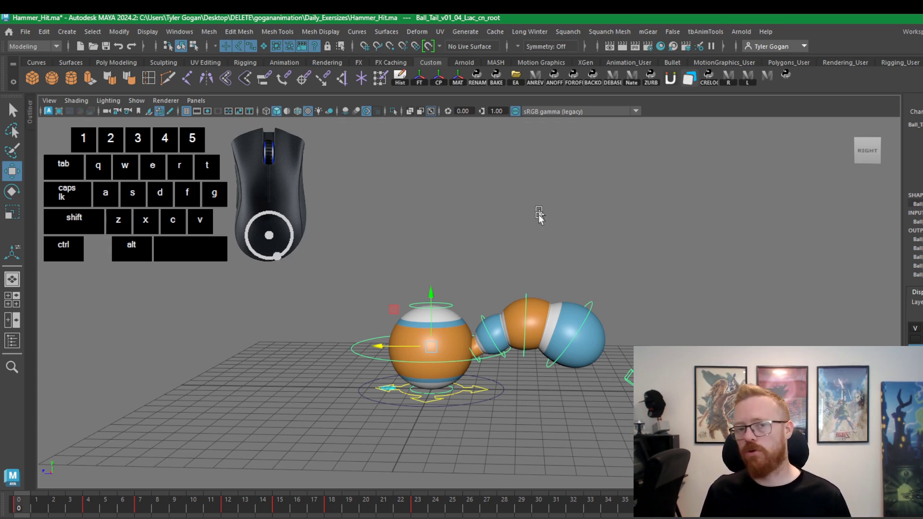
Select the ball rig controls and rotate the ball and tail into a bent pose
{"action": "key", "text": "e"}
{"action": "left_click_drag", "start_coordinate": [448, 264], "coordinate": [507, 274]}
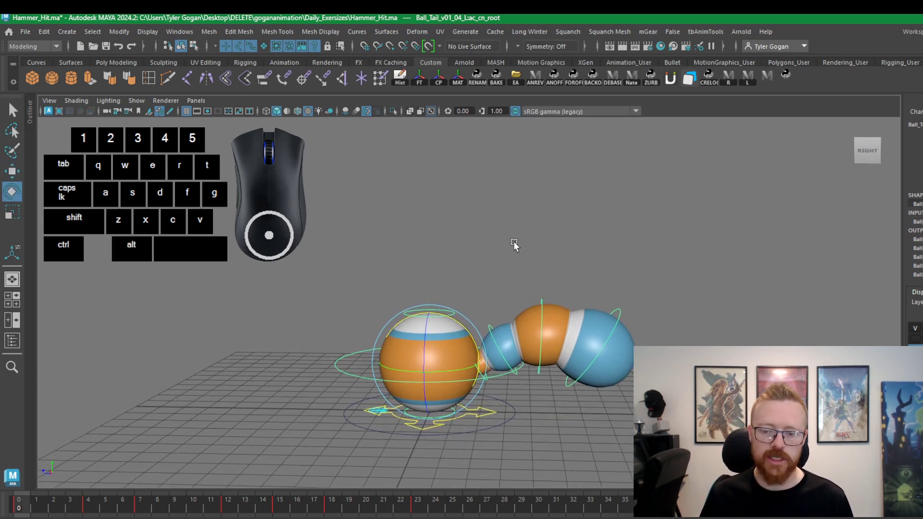
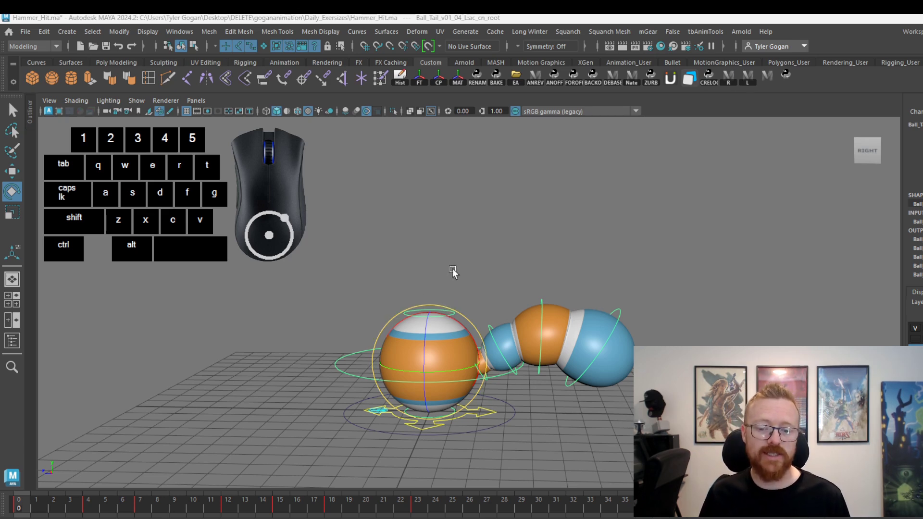
{"action": "key", "text": "e"}
{"action": "left_click_drag", "start_coordinate": [468, 334], "coordinate": [443, 312]}
{"action": "left_click_drag", "start_coordinate": [445, 230], "coordinate": [545, 258]}
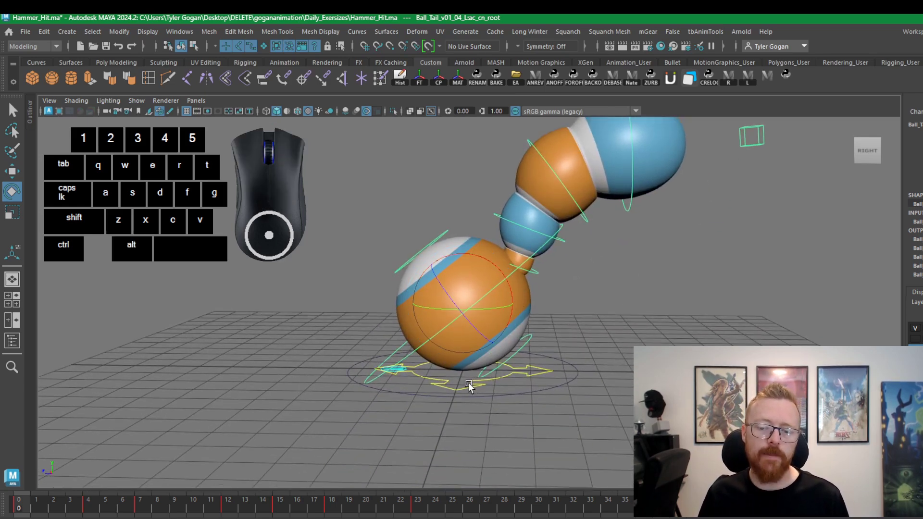
{"action": "left_click_drag", "start_coordinate": [565, 236], "coordinate": [578, 236]}
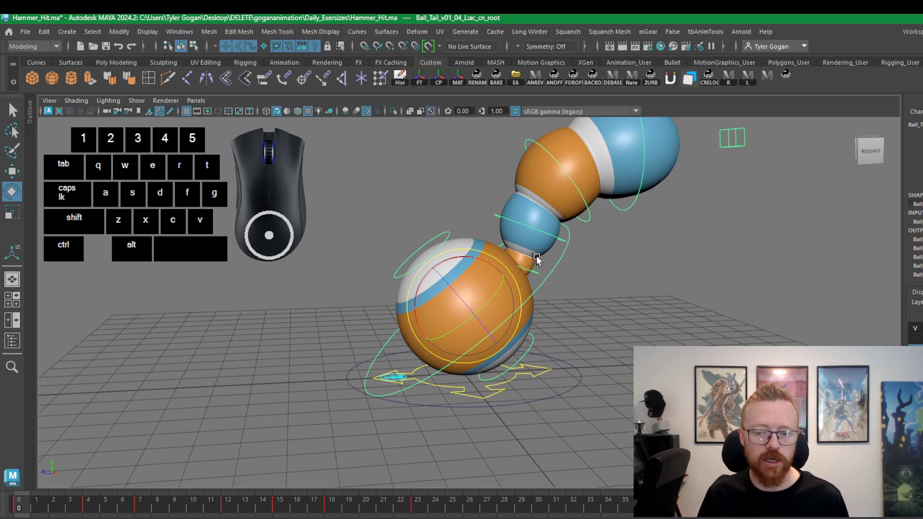
{"action": "key", "text": "w"}
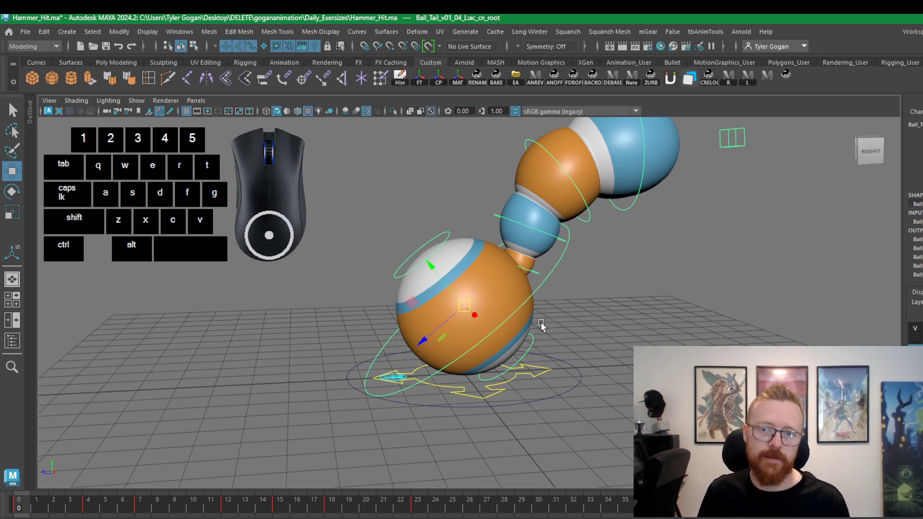
Trigger playback of the animation with the playtimeline hotkey
{"action": "key", "text": "ctrl+z"}
{"action": "key", "text": "ctrl+z"}
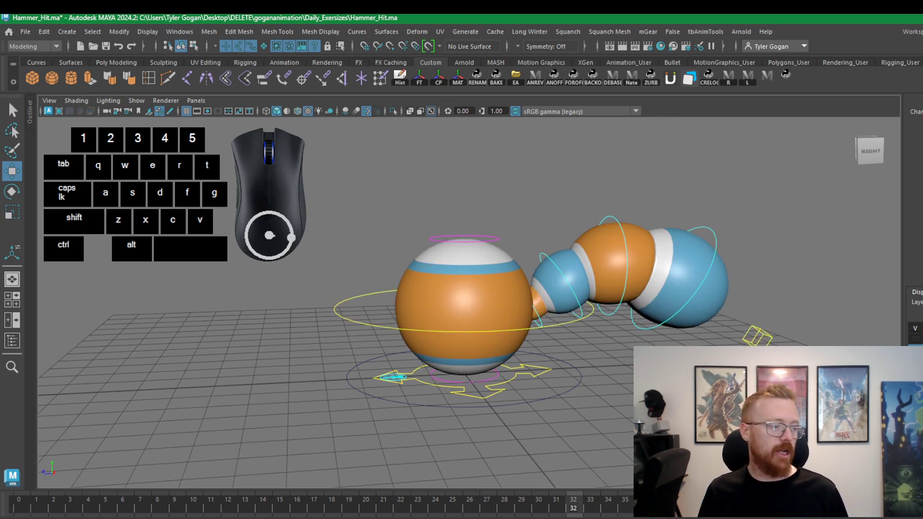
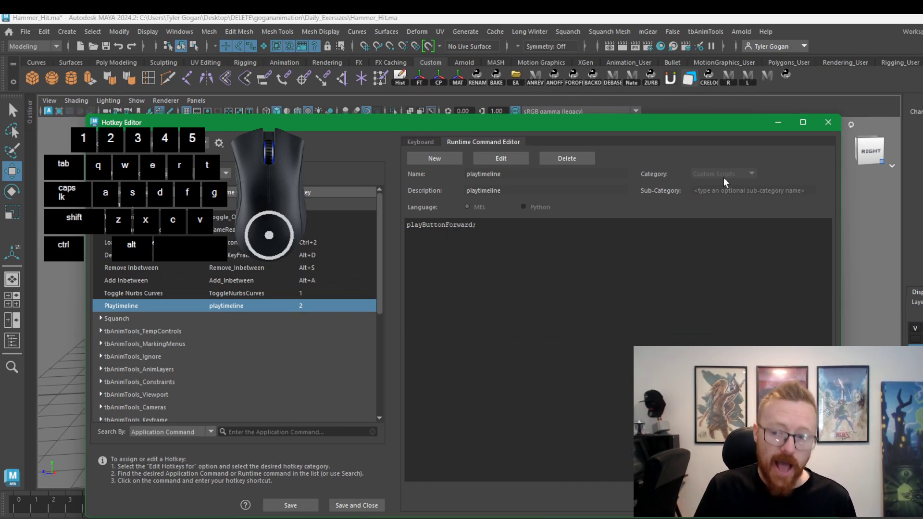
Bring up the Script Editor with Echo All Commands enabled
{"action": "left_click", "coordinate": [265, 284]}
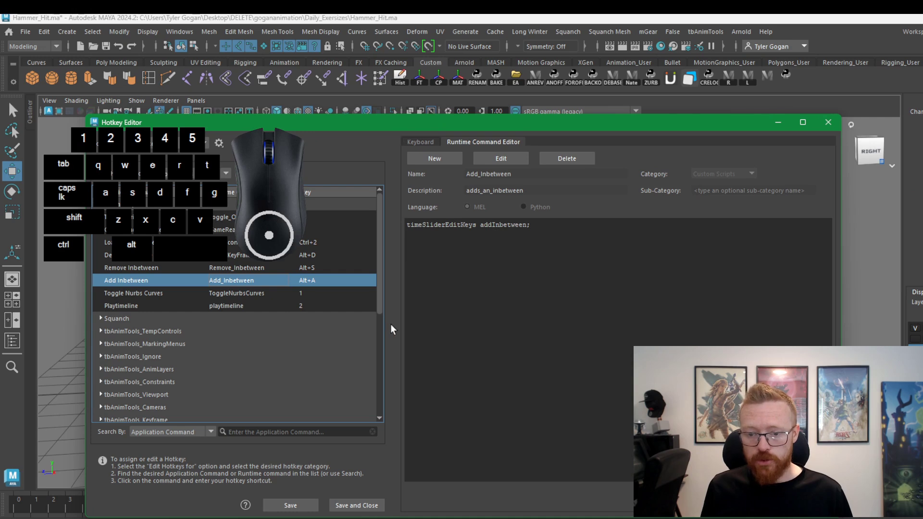
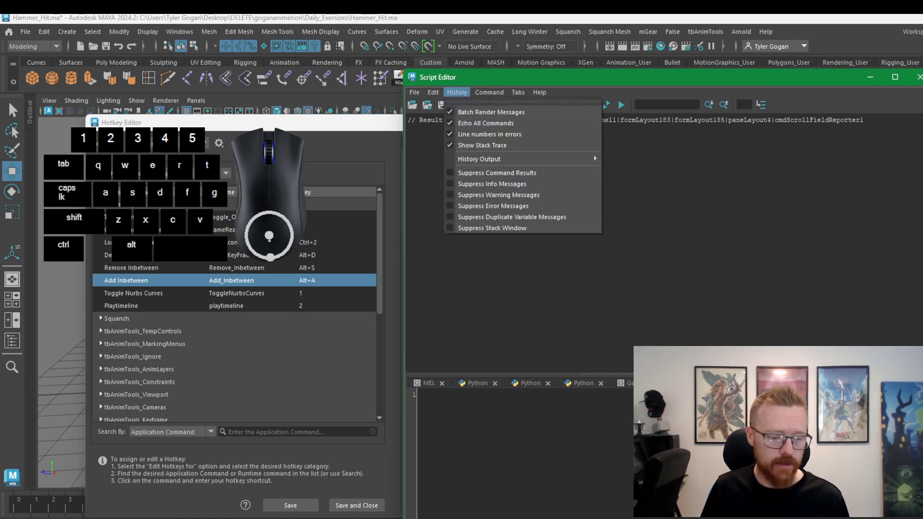
Clear history, select the root control at frame 1 and run Add Inbetween from the time slider menu
{"action": "left_click", "coordinate": [535, 81]}
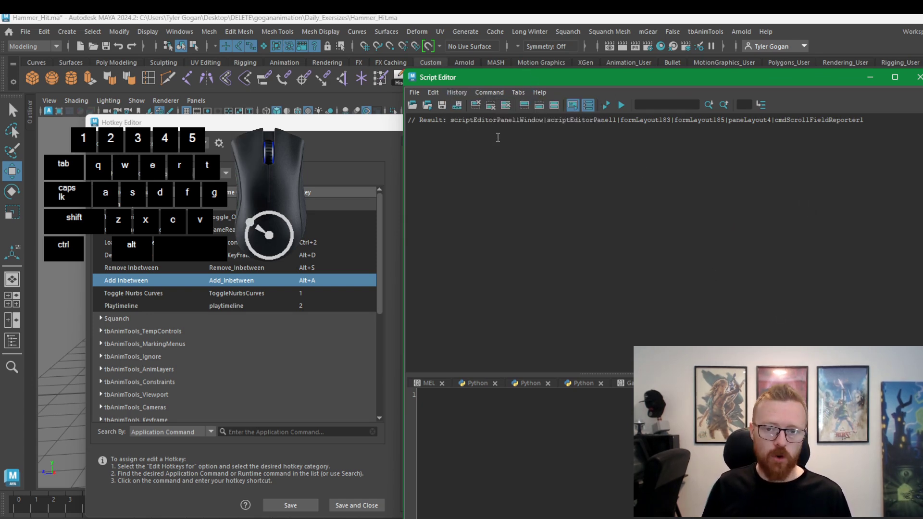
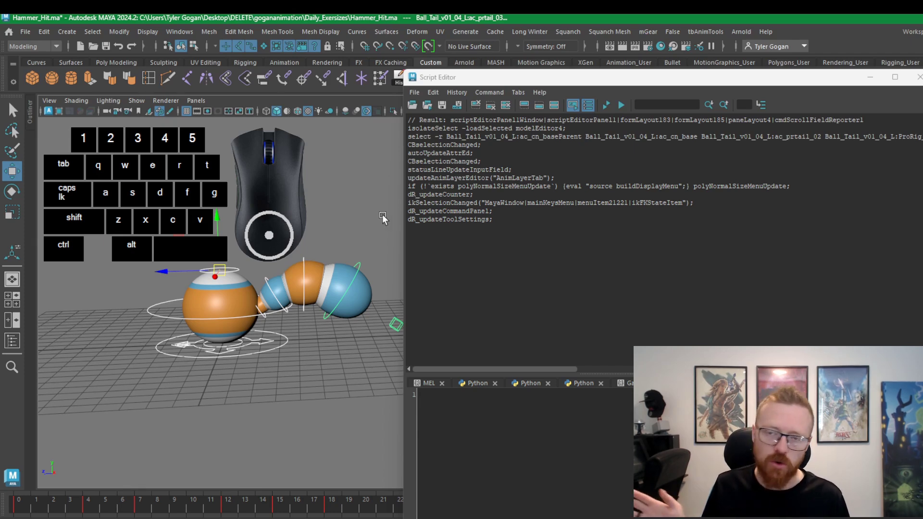
{"action": "left_click", "coordinate": [166, 314]}
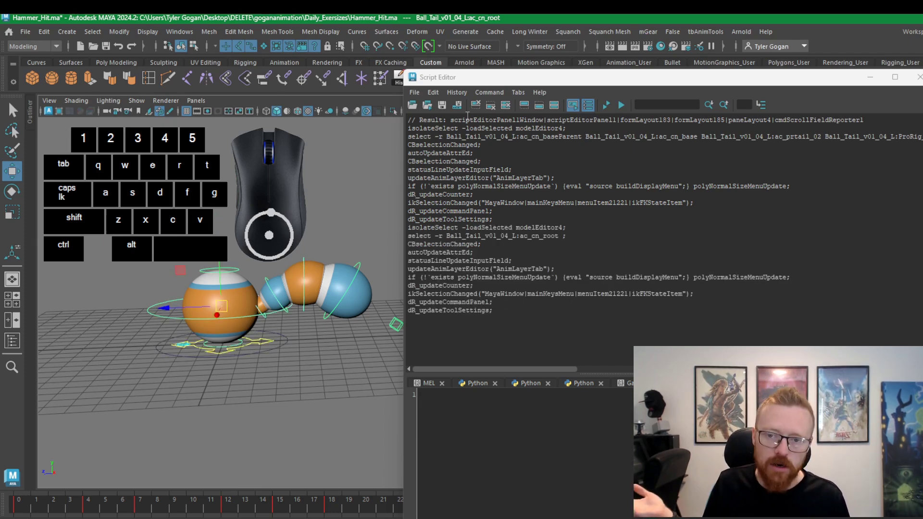
{"action": "left_click", "coordinate": [477, 113]}
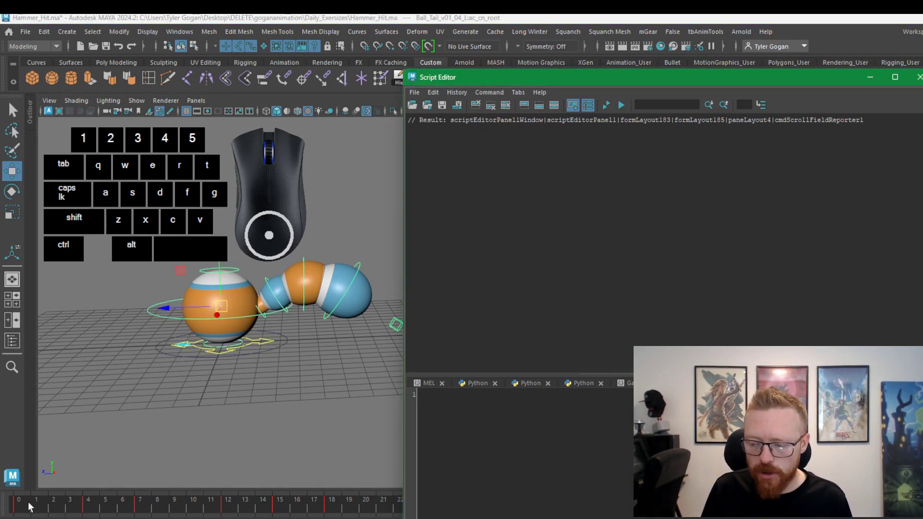
{"action": "left_click", "coordinate": [45, 510]}
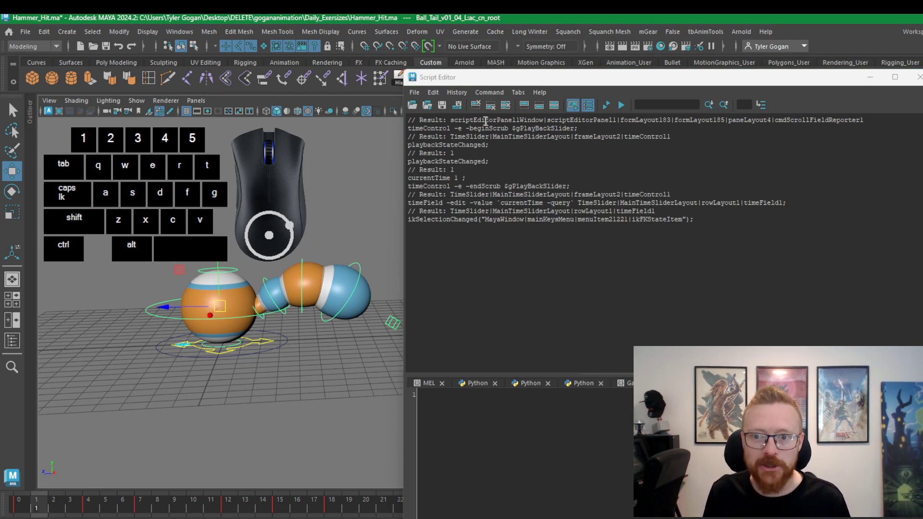
{"action": "left_click", "coordinate": [480, 107]}
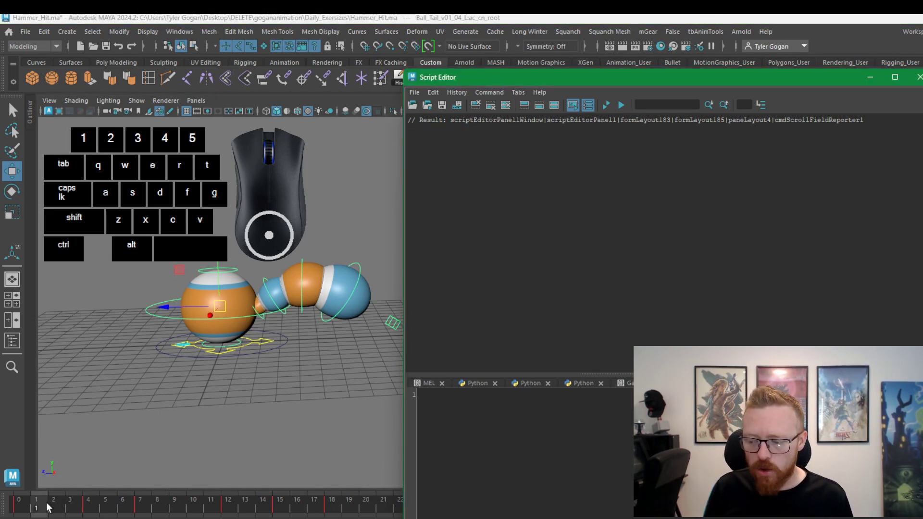
{"action": "right_click", "coordinate": [46, 510]}
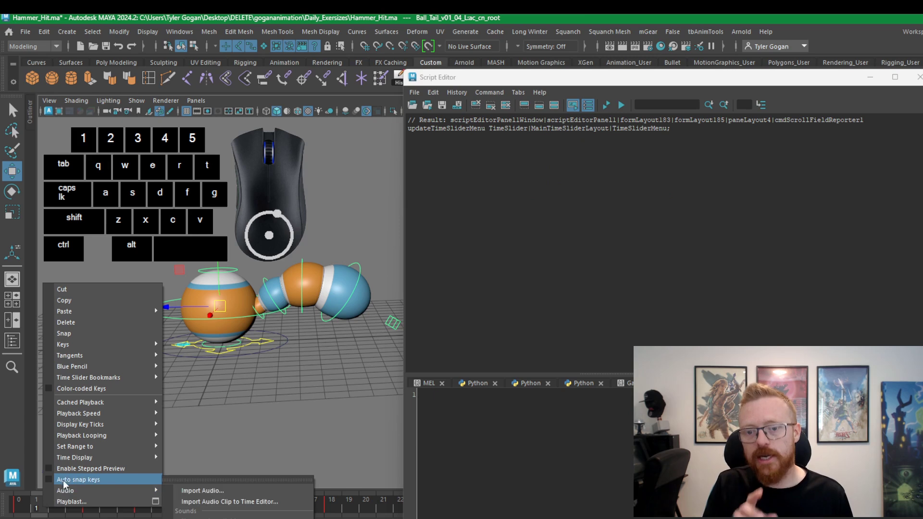
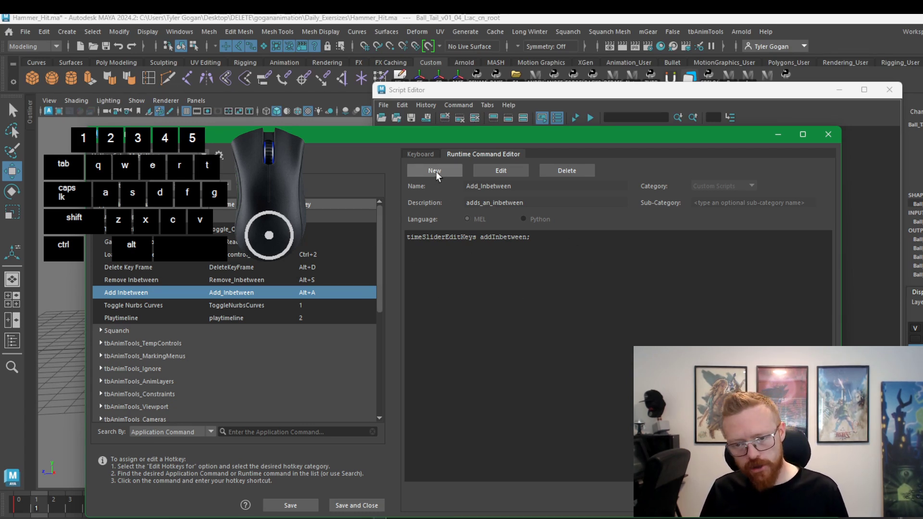
Create runtime command addinbetween, described addsinbetween, running timeSliderEditKeys addInbetween;
{"action": "left_click", "coordinate": [530, 195]}
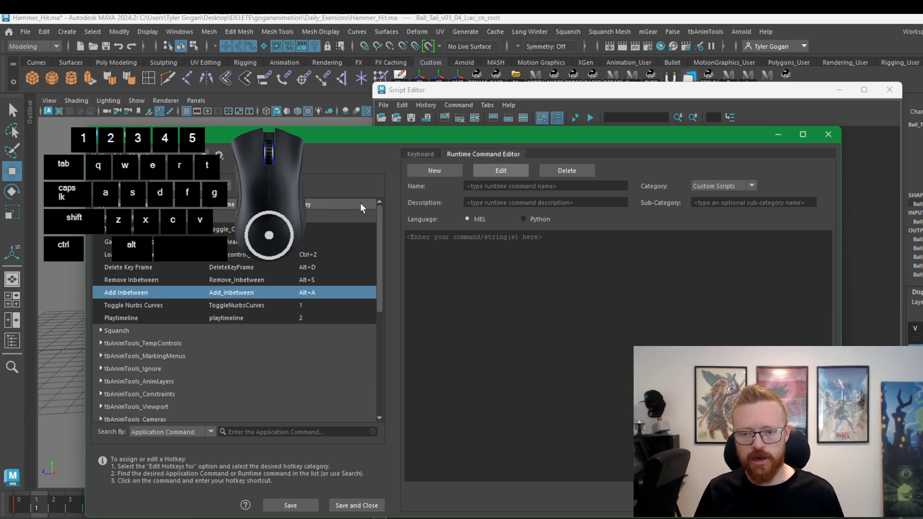
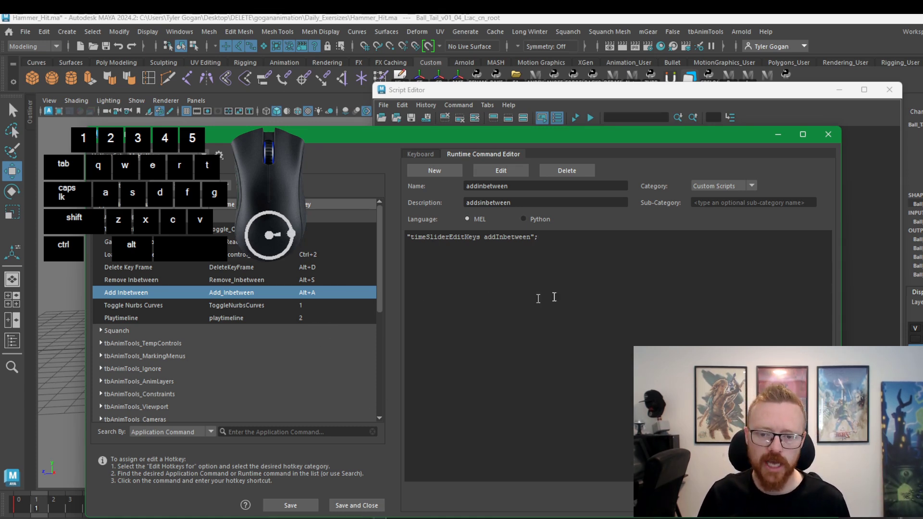
{"action": "left_click_drag", "start_coordinate": [322, 319], "coordinate": [333, 317]}
{"action": "left_click", "coordinate": [566, 306]}
Assign Ctrl+D to GameReadyExporter and answer both hotkey conflict warnings
{"action": "left_click", "coordinate": [323, 312]}
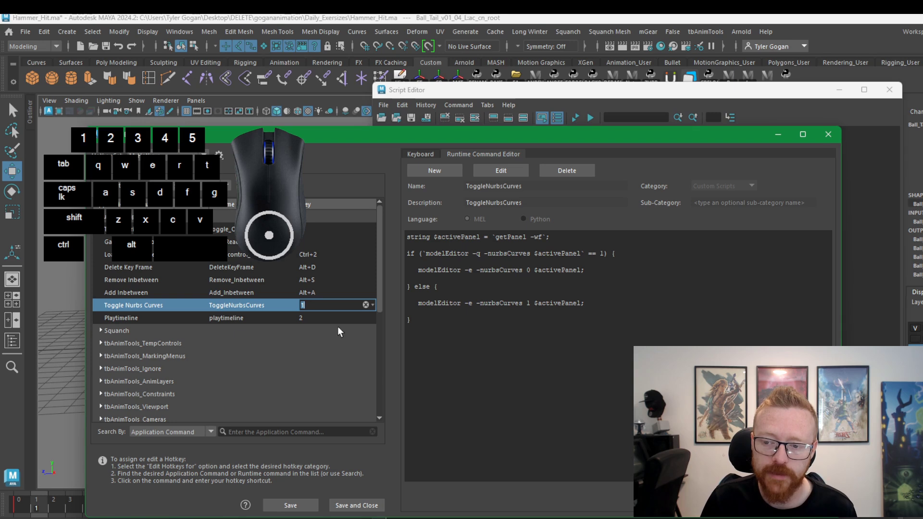
{"action": "left_click", "coordinate": [326, 243]}
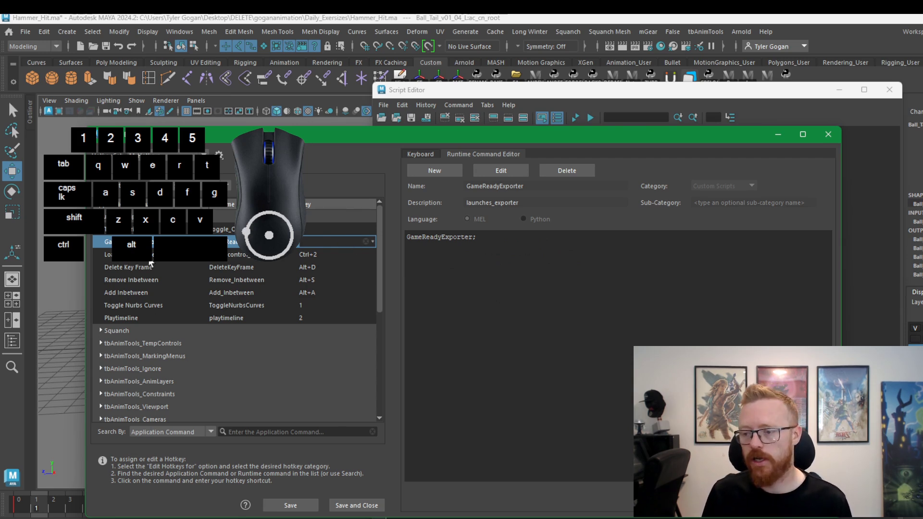
{"action": "key", "text": "ctrl+d"}
{"action": "left_click_drag", "start_coordinate": [397, 316], "coordinate": [401, 295]}
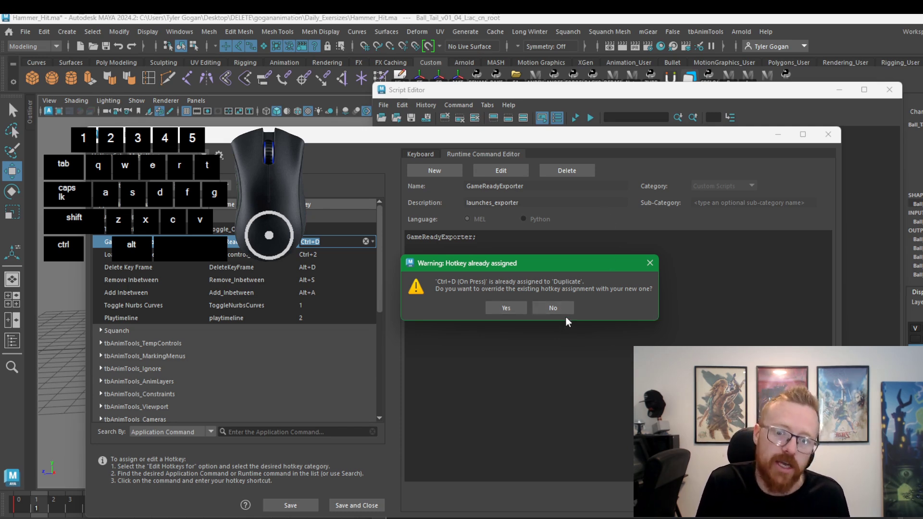
{"action": "left_click", "coordinate": [572, 313]}
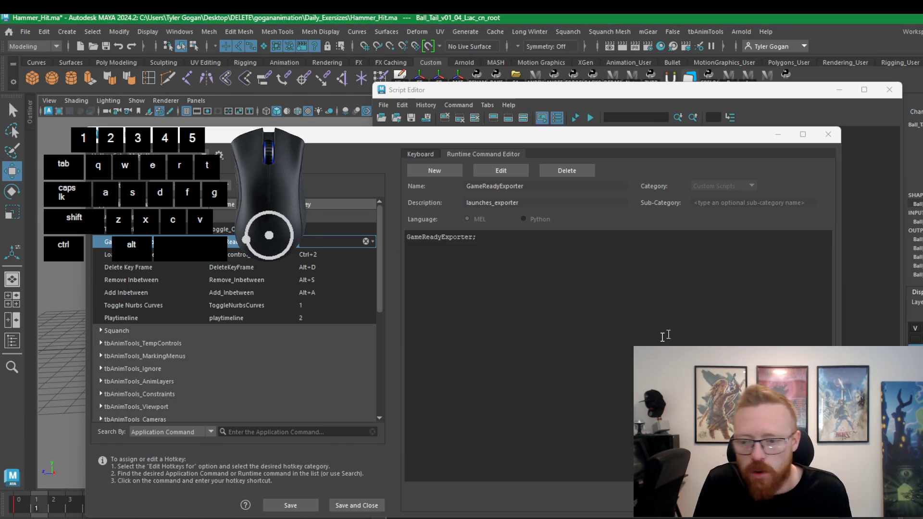
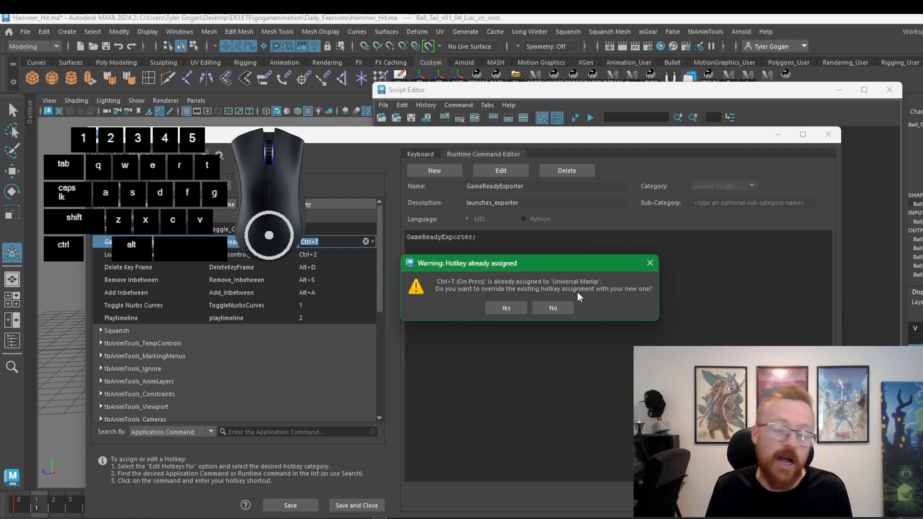
{"action": "left_click", "coordinate": [503, 307]}
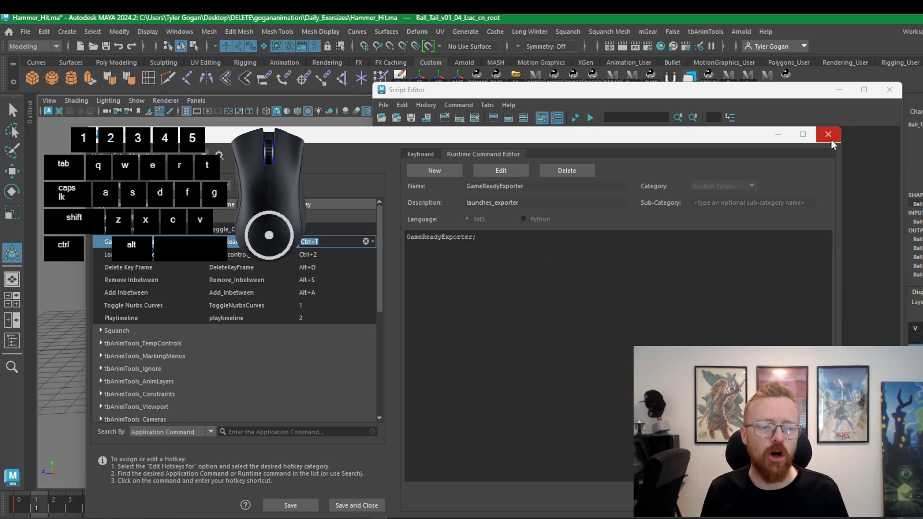
Review the echoed commands and close the Script Editor, returning to the rig viewport
{"action": "left_click", "coordinate": [832, 139]}
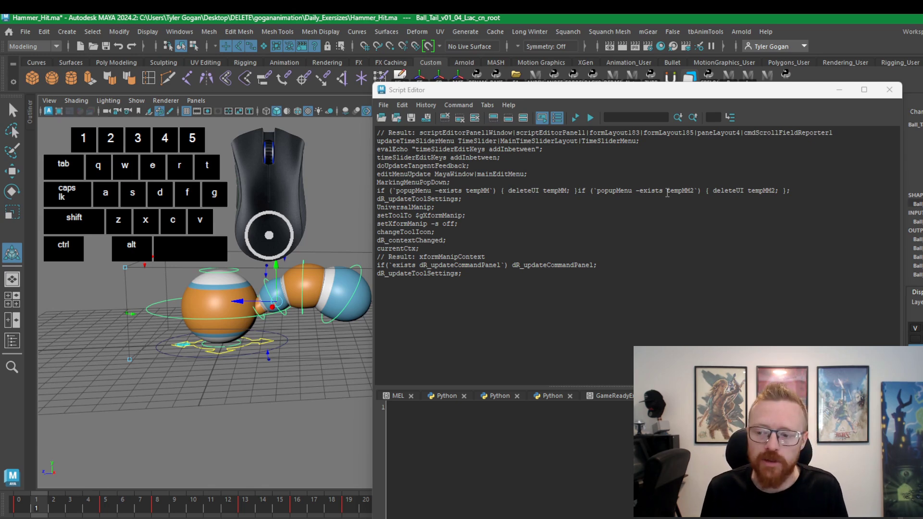
{"action": "left_click", "coordinate": [891, 93]}
{"action": "left_click", "coordinate": [541, 244]}
{"action": "left_click", "coordinate": [415, 246]}
{"action": "key", "text": "w"}
{"action": "left_click", "coordinate": [300, 268]}
{"action": "left_click", "coordinate": [527, 305]}
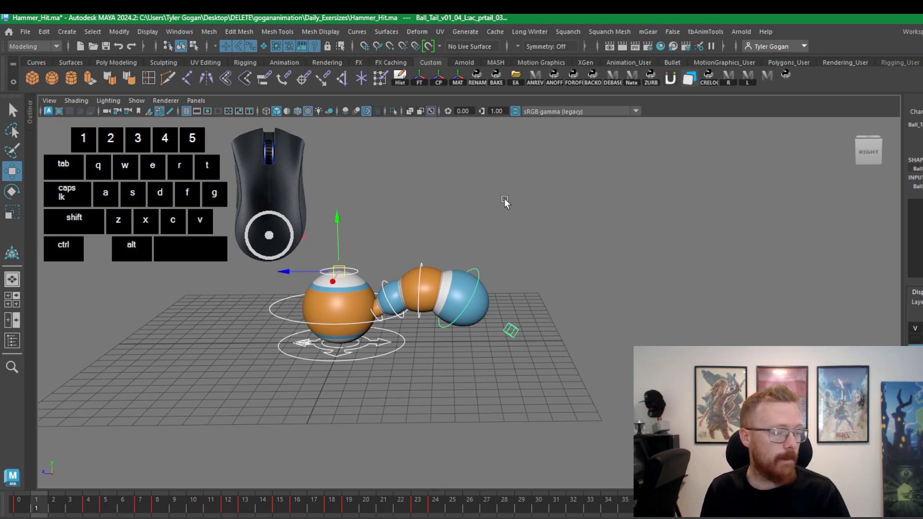
{"action": "left_click", "coordinate": [657, 208]}
{"action": "left_click", "coordinate": [704, 208]}
{"action": "double_click", "coordinate": [712, 213]}
{"action": "right_click", "coordinate": [680, 205]}
{"action": "right_click", "coordinate": [678, 206]}
{"action": "right_click", "coordinate": [678, 209]}
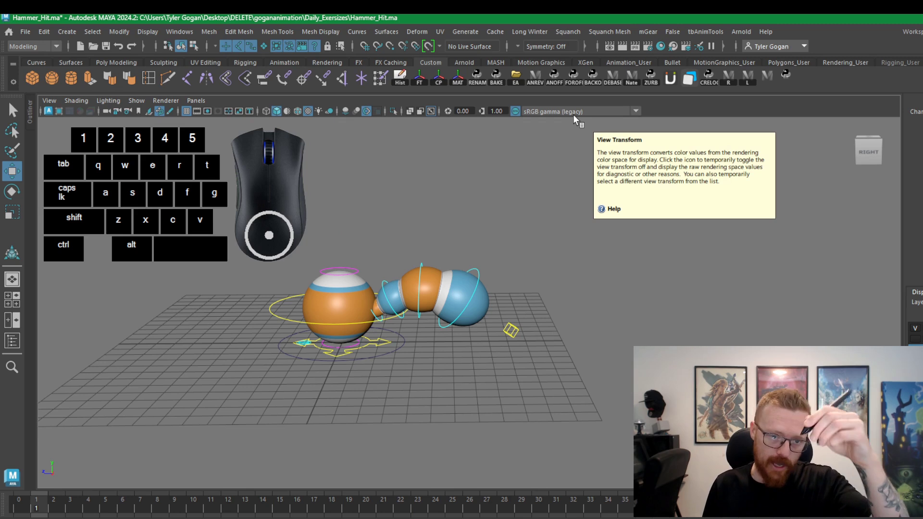
{"action": "left_click", "coordinate": [587, 383]}
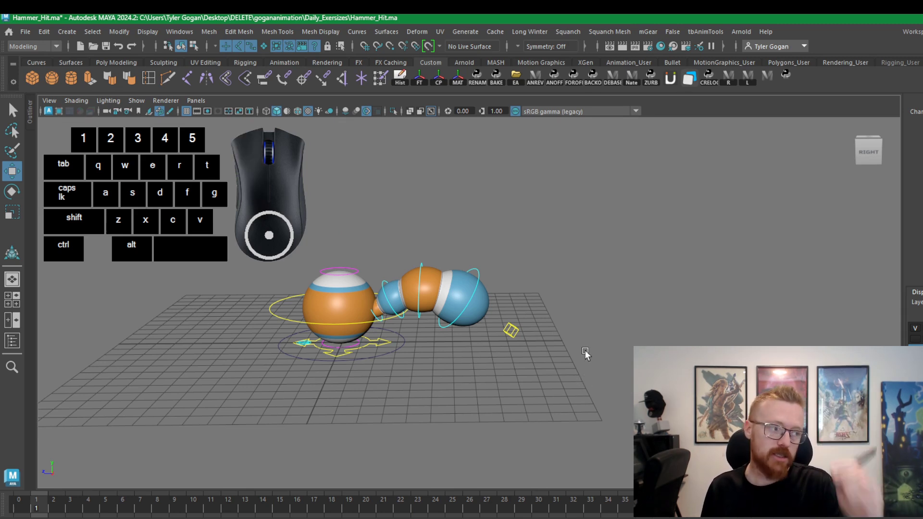
{"action": "left_click", "coordinate": [613, 318]}
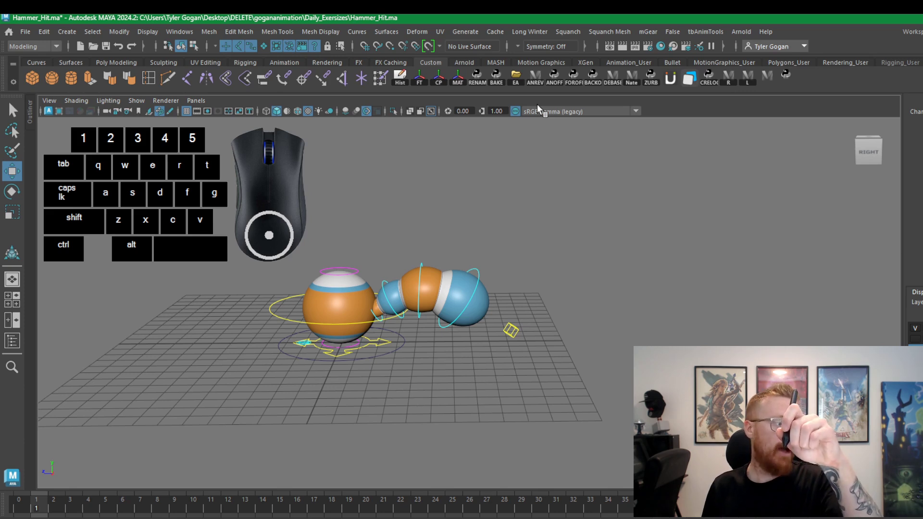
{"action": "right_click", "coordinate": [391, 350]}
{"action": "right_click", "coordinate": [385, 360]}
{"action": "right_click", "coordinate": [390, 361]}
{"action": "right_click", "coordinate": [392, 364]}
{"action": "right_click", "coordinate": [393, 368]}
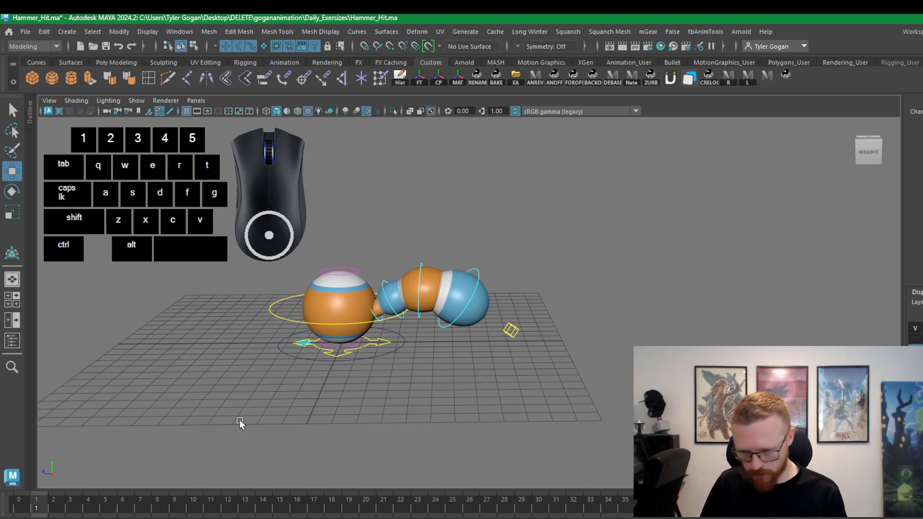
{"action": "left_click_drag", "start_coordinate": [650, 249], "coordinate": [594, 241]}
{"action": "left_click_drag", "start_coordinate": [609, 196], "coordinate": [539, 220]}
{"action": "left_click_drag", "start_coordinate": [397, 279], "coordinate": [532, 233]}
{"action": "left_click_drag", "start_coordinate": [701, 197], "coordinate": [571, 227]}
{"action": "left_click_drag", "start_coordinate": [544, 248], "coordinate": [627, 279]}
{"action": "left_click_drag", "start_coordinate": [590, 259], "coordinate": [562, 275]}
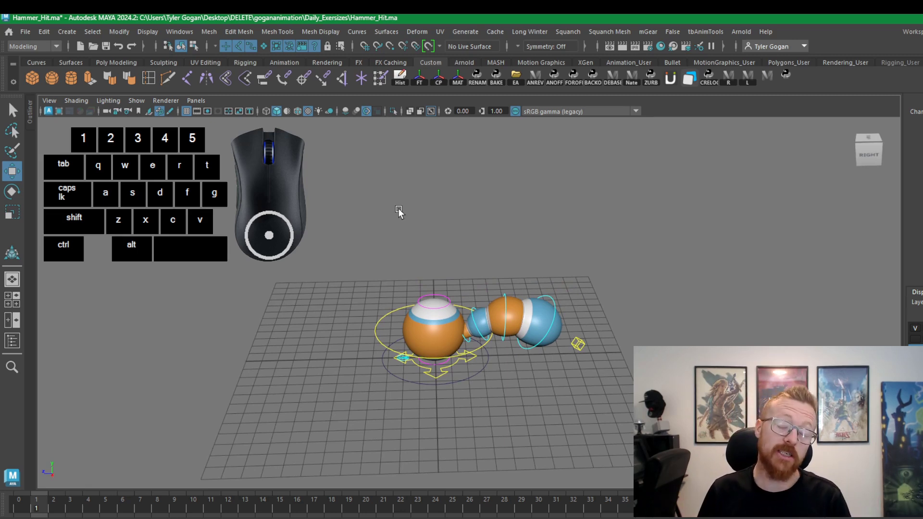